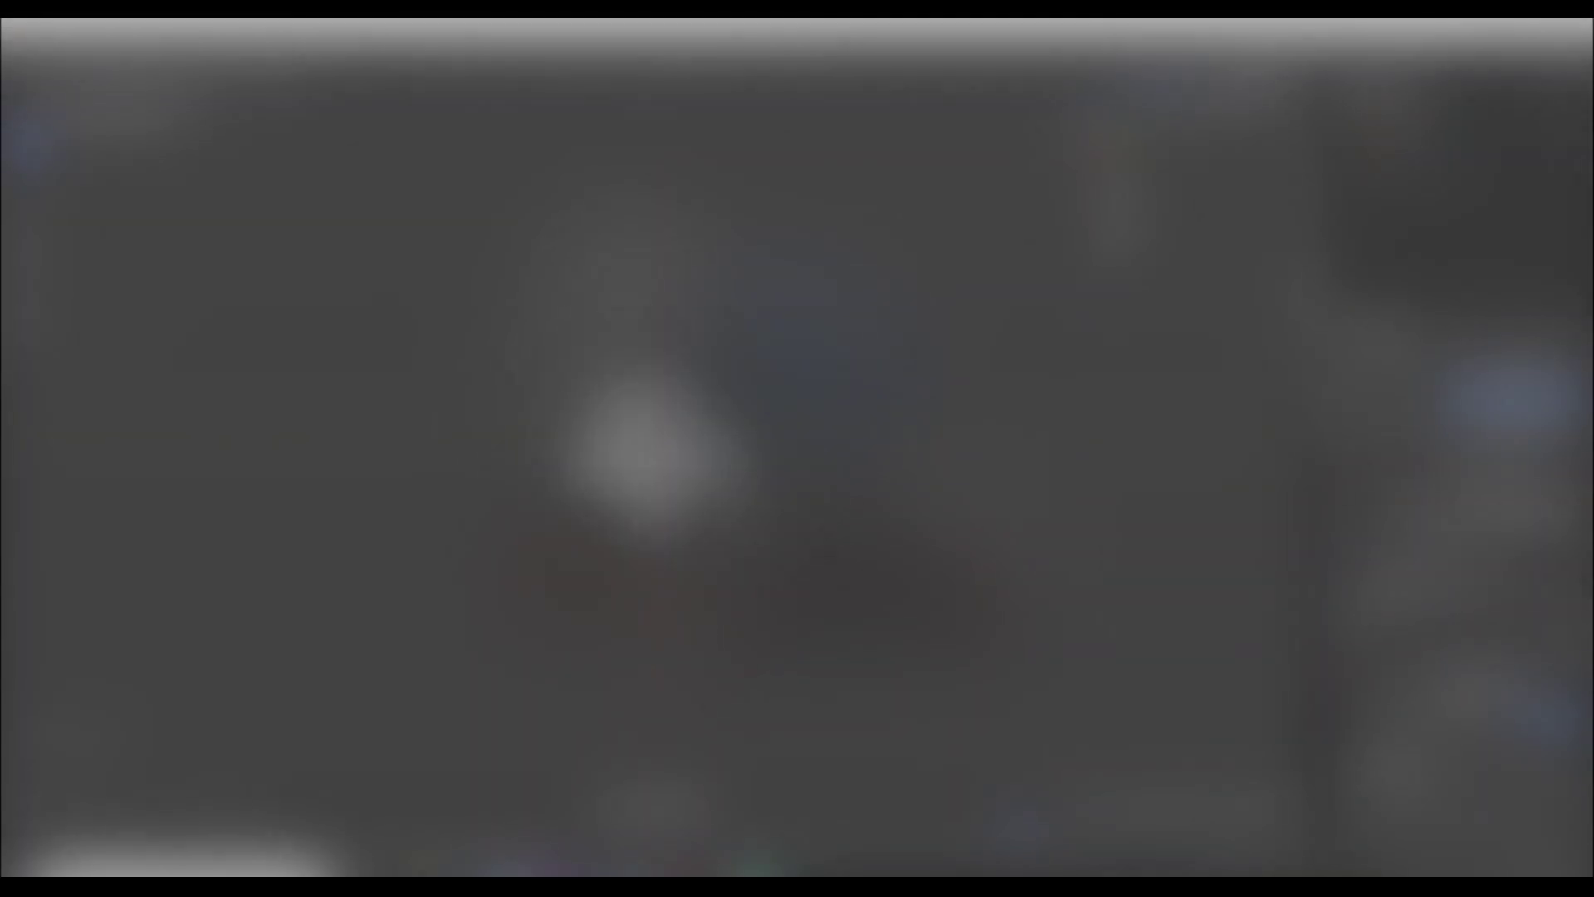
Orbit and zoom out around the cannon to make room for a path around it
middle_click(728, 468)
scroll(down, 3)
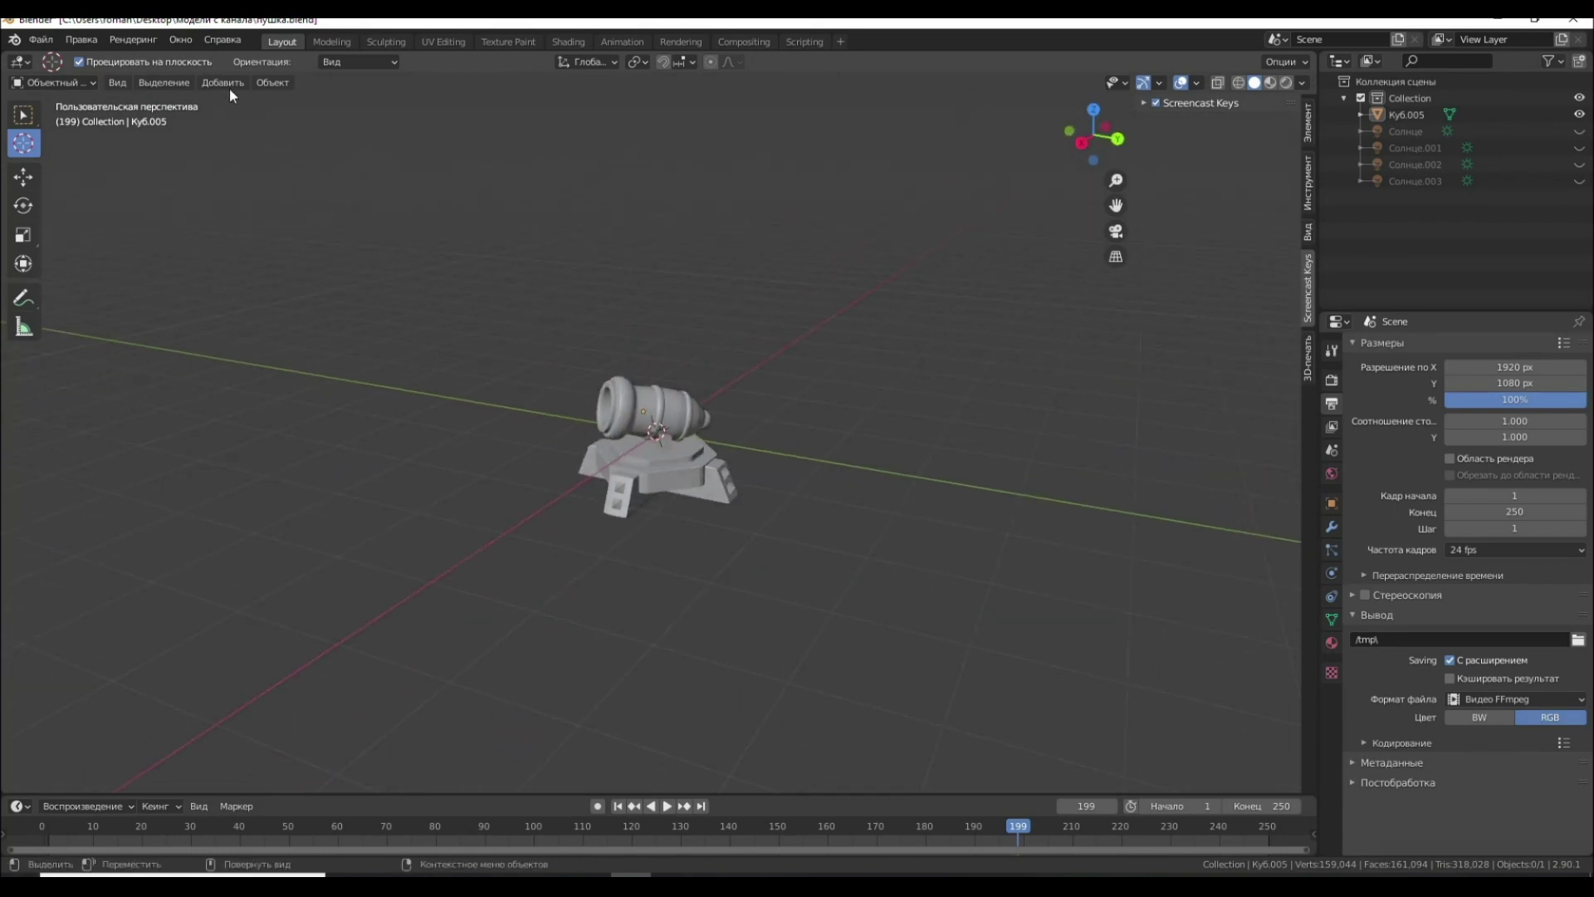
Add a Bezier circle ringing the cannon and scale it up to about 4.25
click(230, 86)
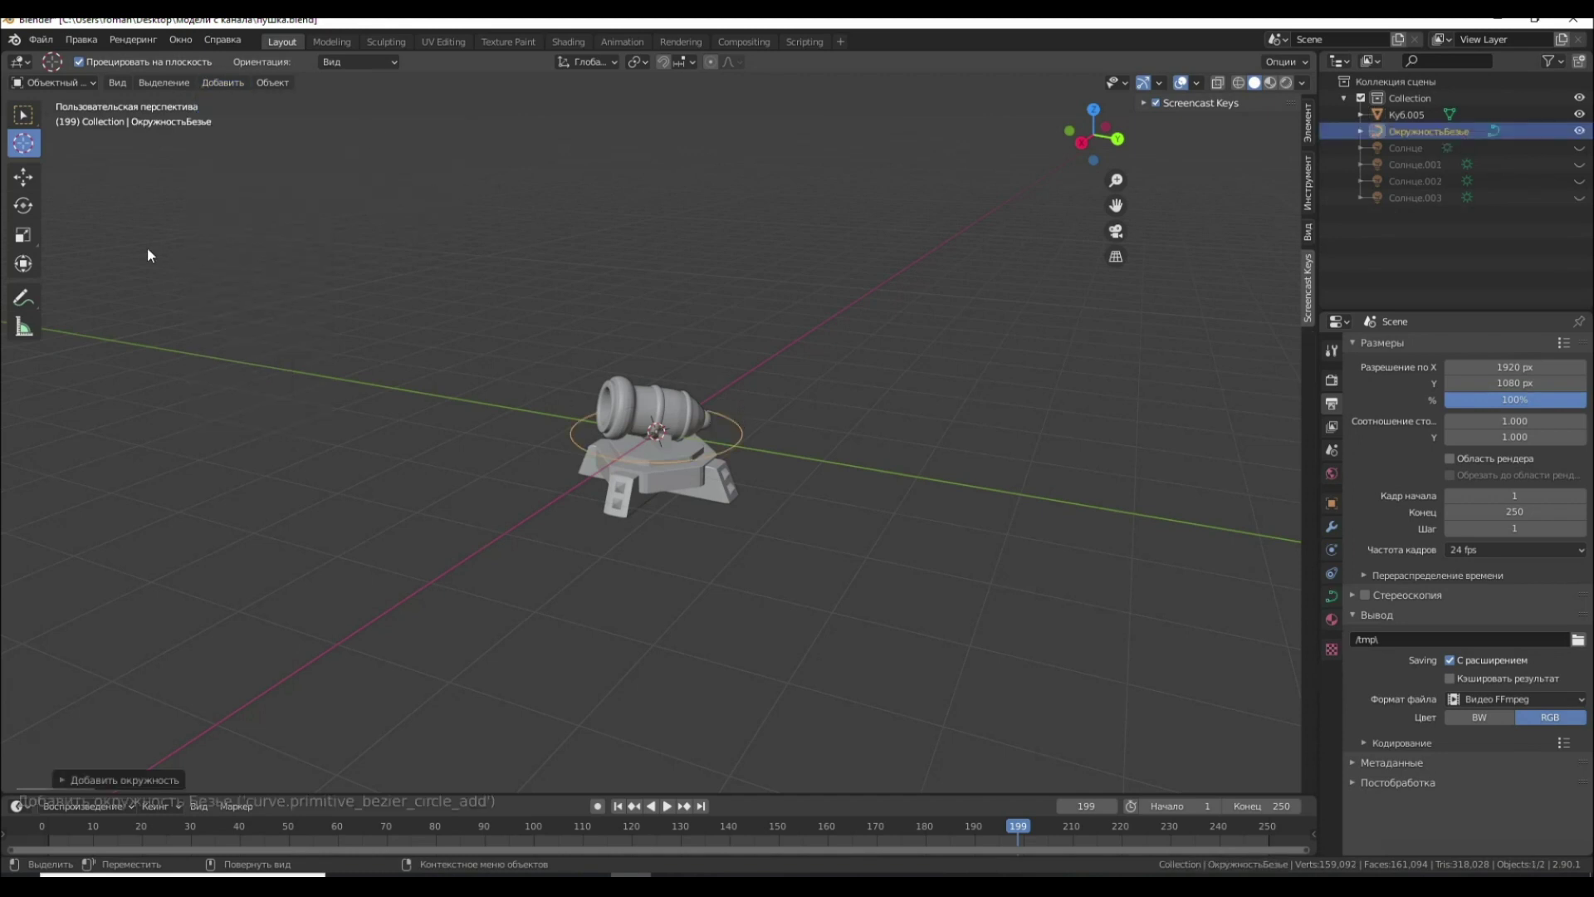
click(40, 229)
click(739, 440)
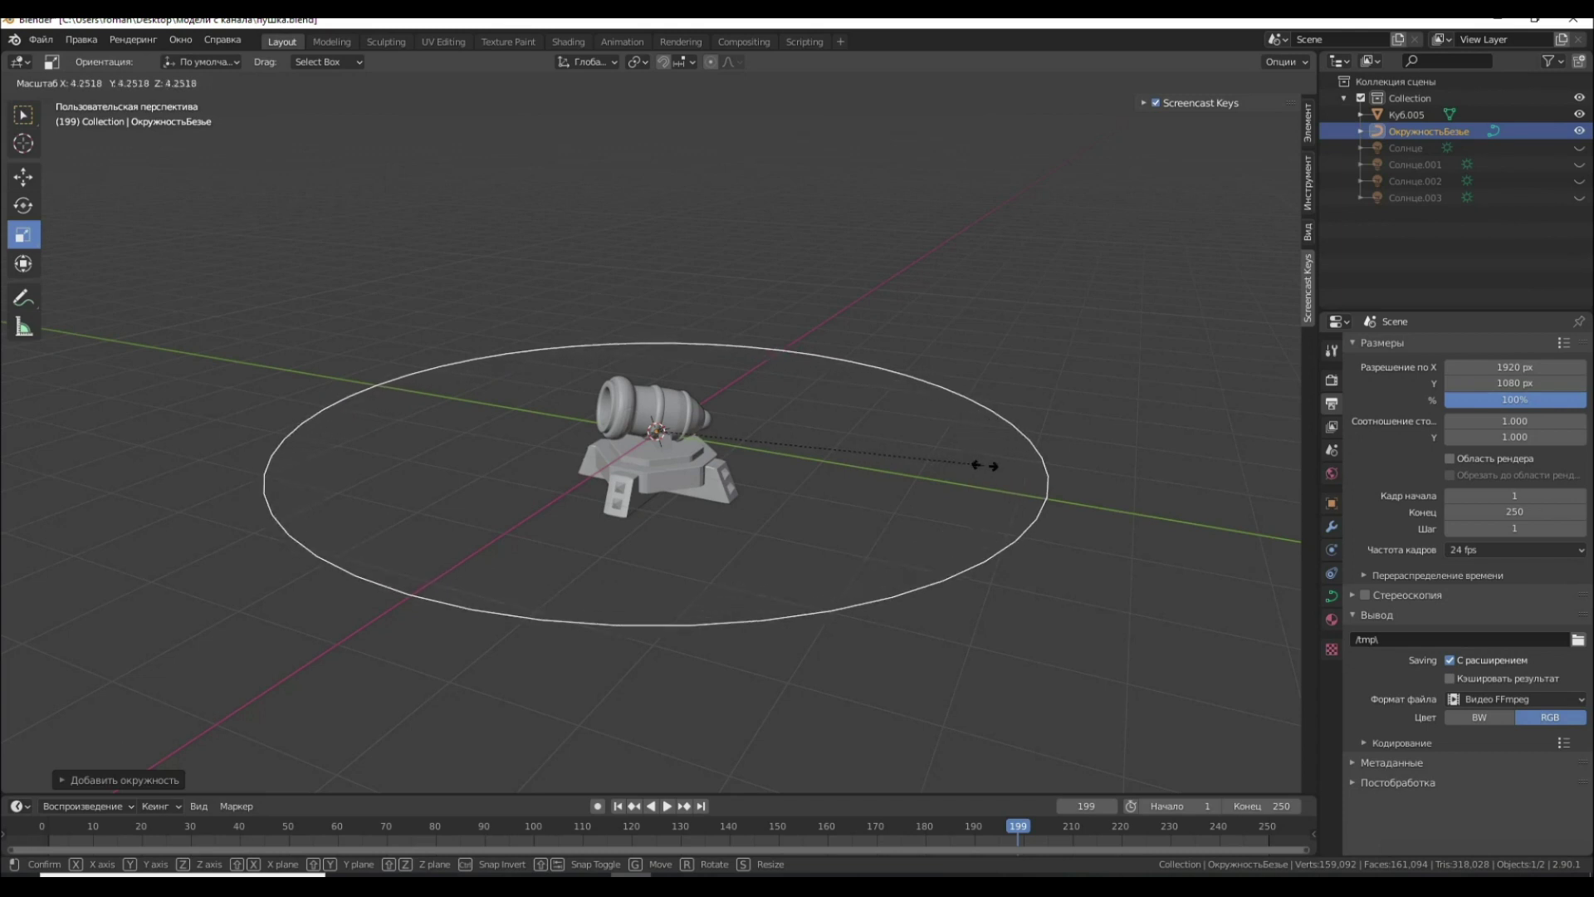
middle_click(774, 413)
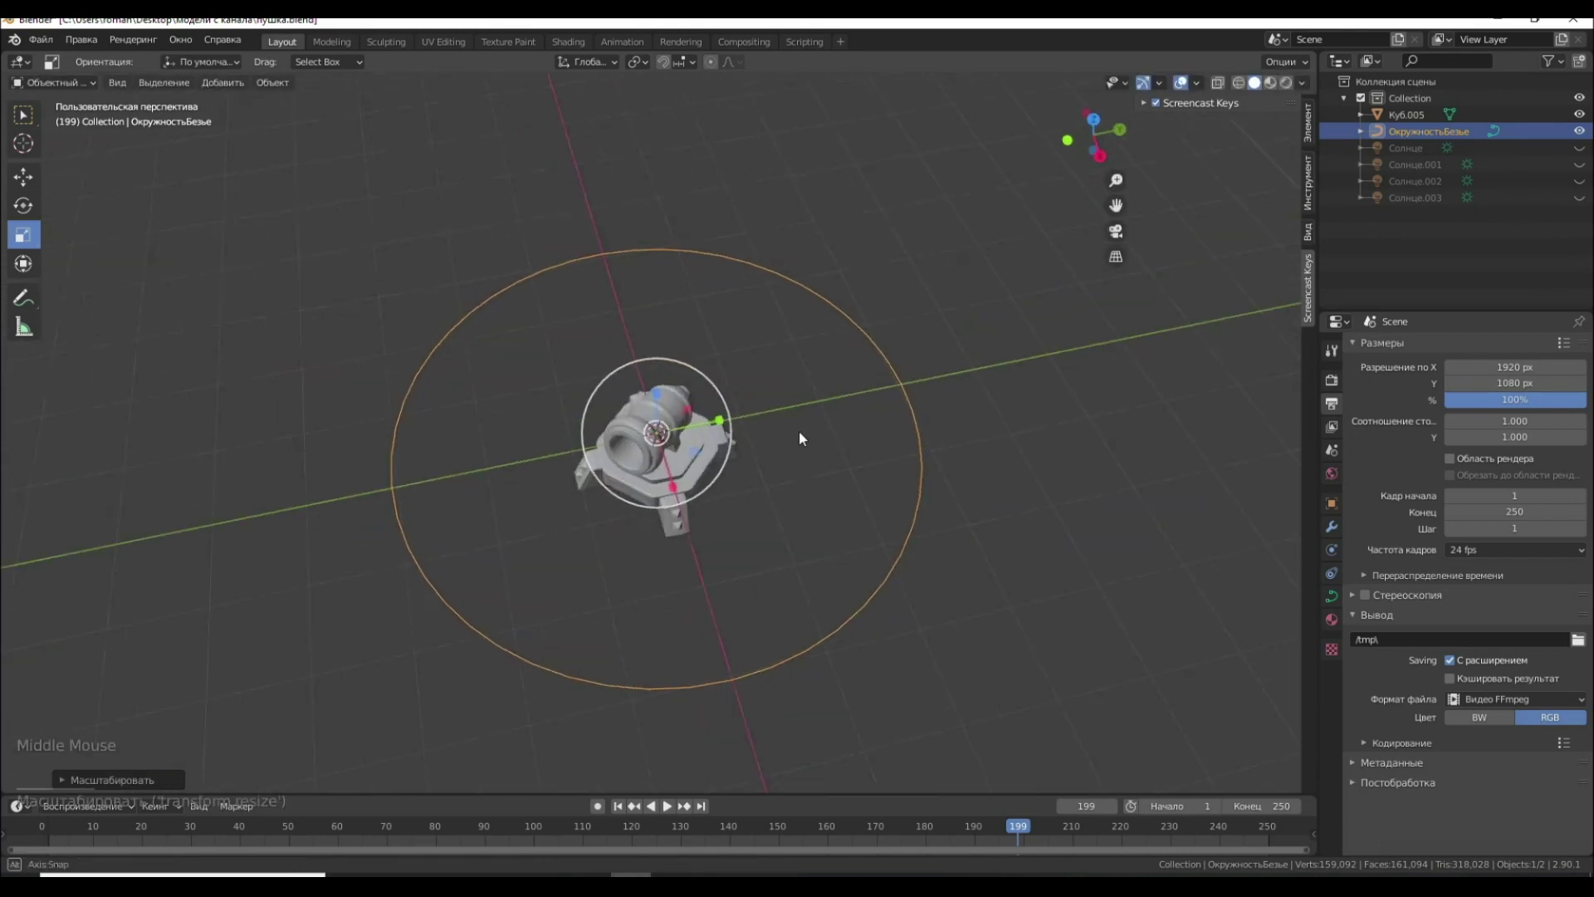
click(239, 74)
Add a camera and move it outward toward the Bezier circle
click(235, 84)
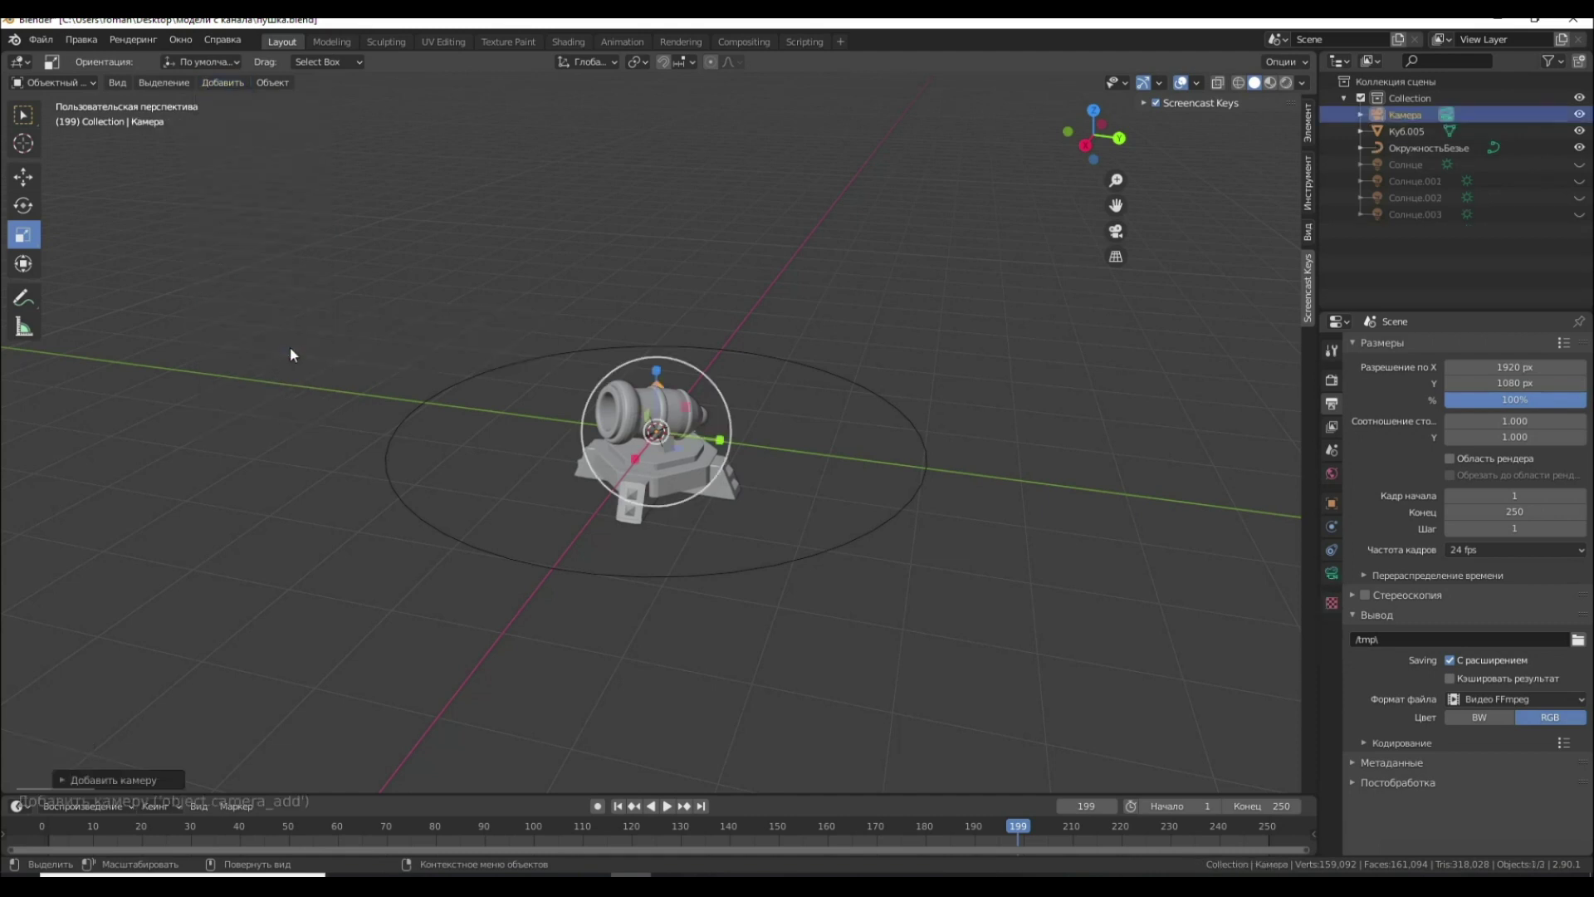
click(20, 190)
click(640, 461)
middle_click(433, 569)
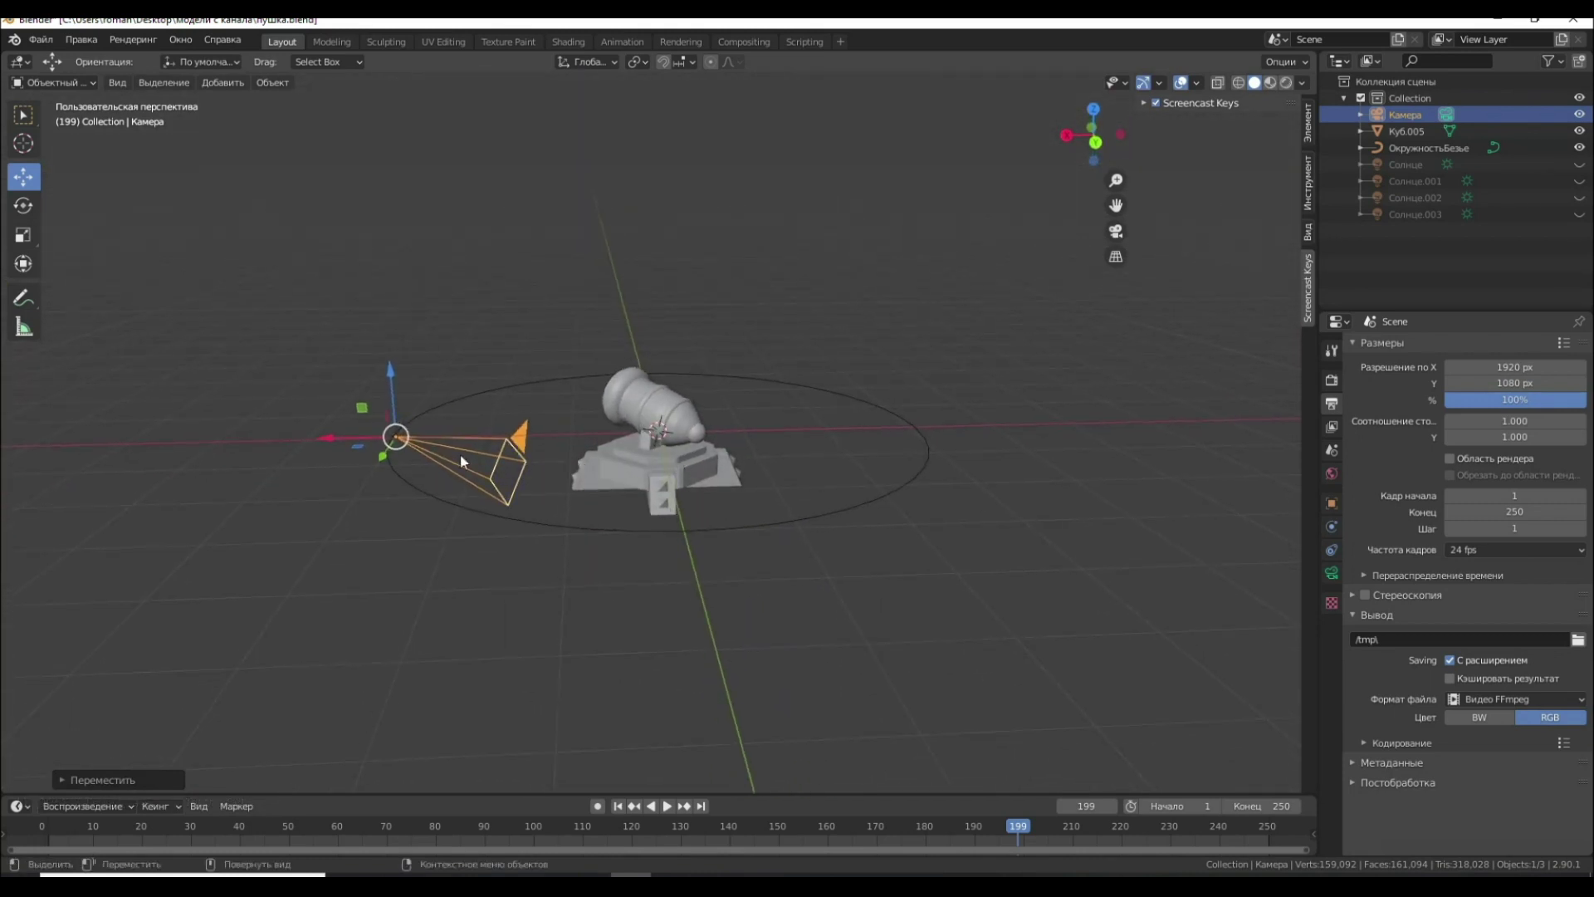
Place the camera on the circle's edge and select the circle along with it for parenting
click(38, 231)
click(469, 461)
double_click(623, 456)
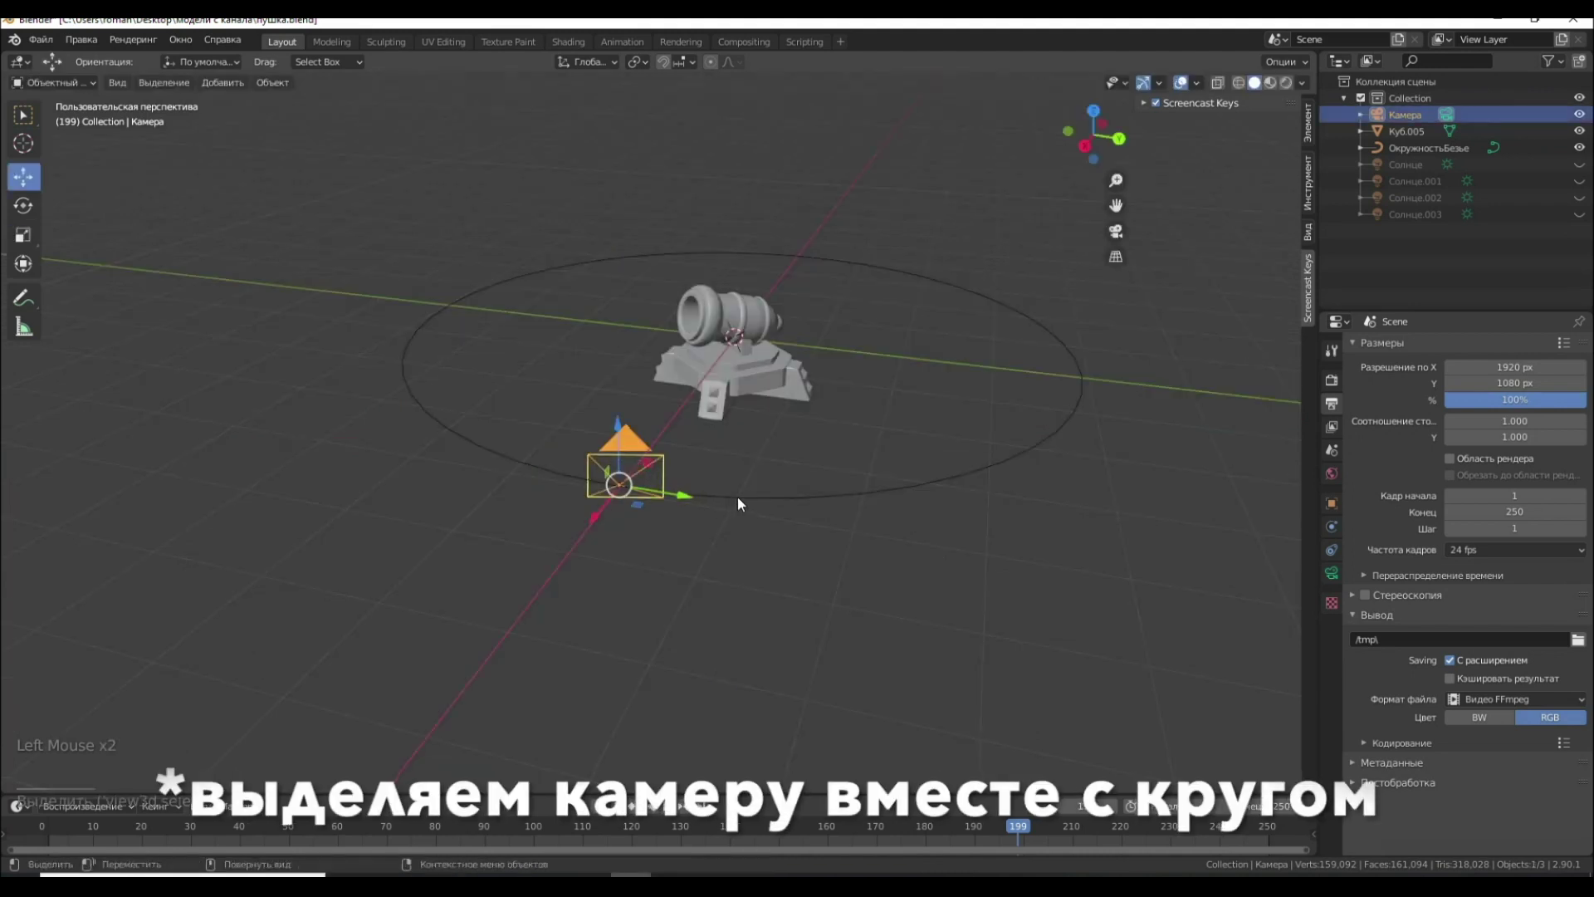
click(746, 498)
Parent the camera to the Bezier circle with Follow Path (Ctrl+P)
key(ctrl+p)
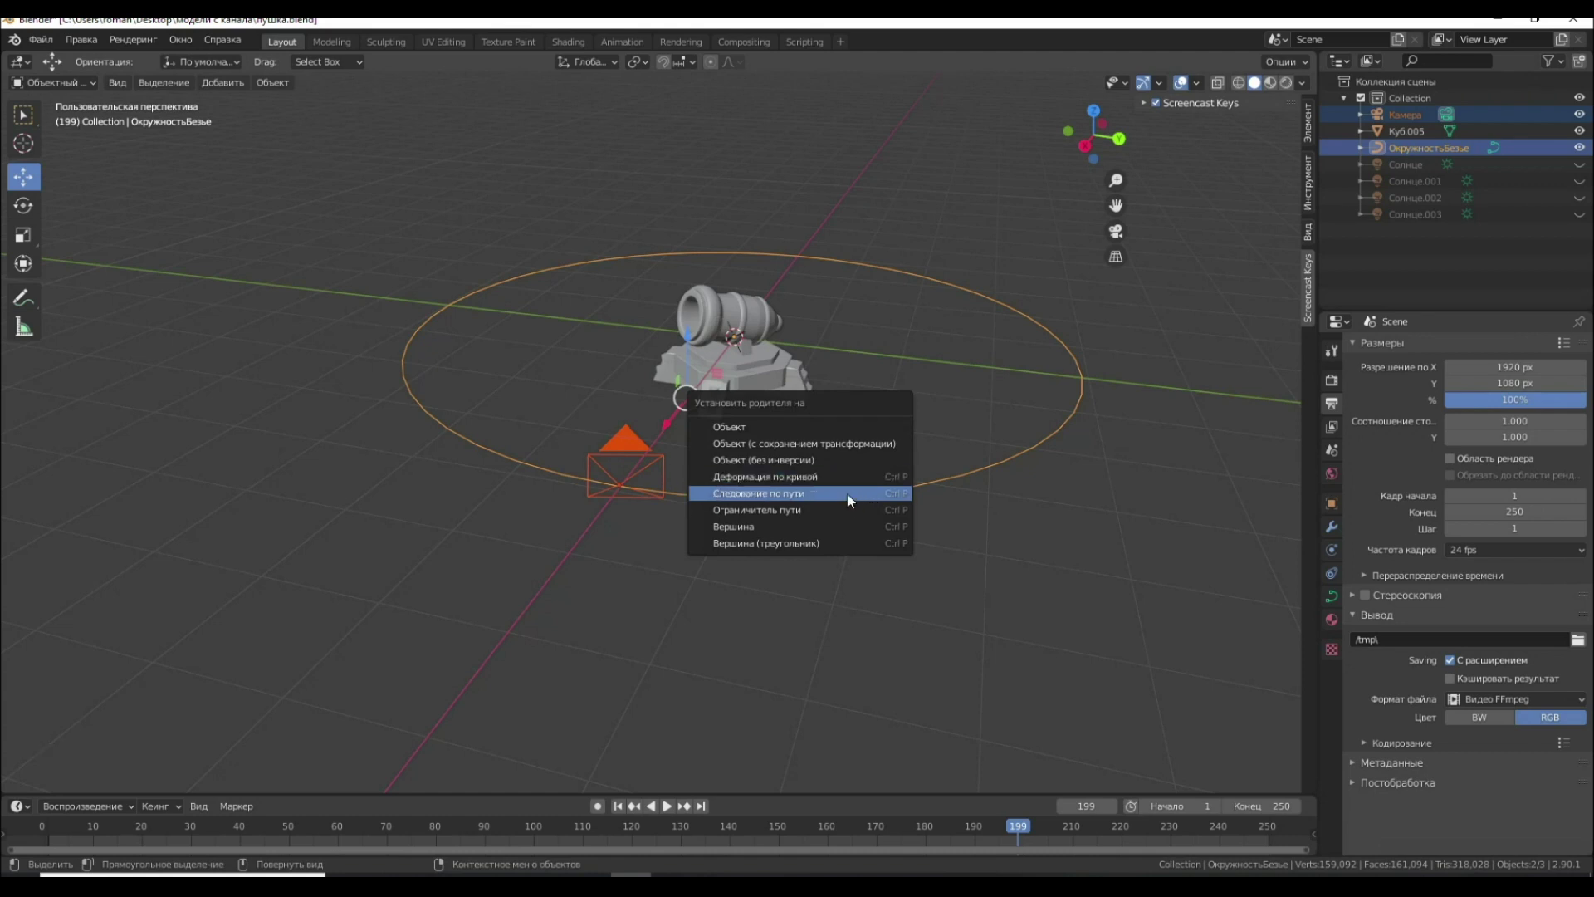
click(809, 554)
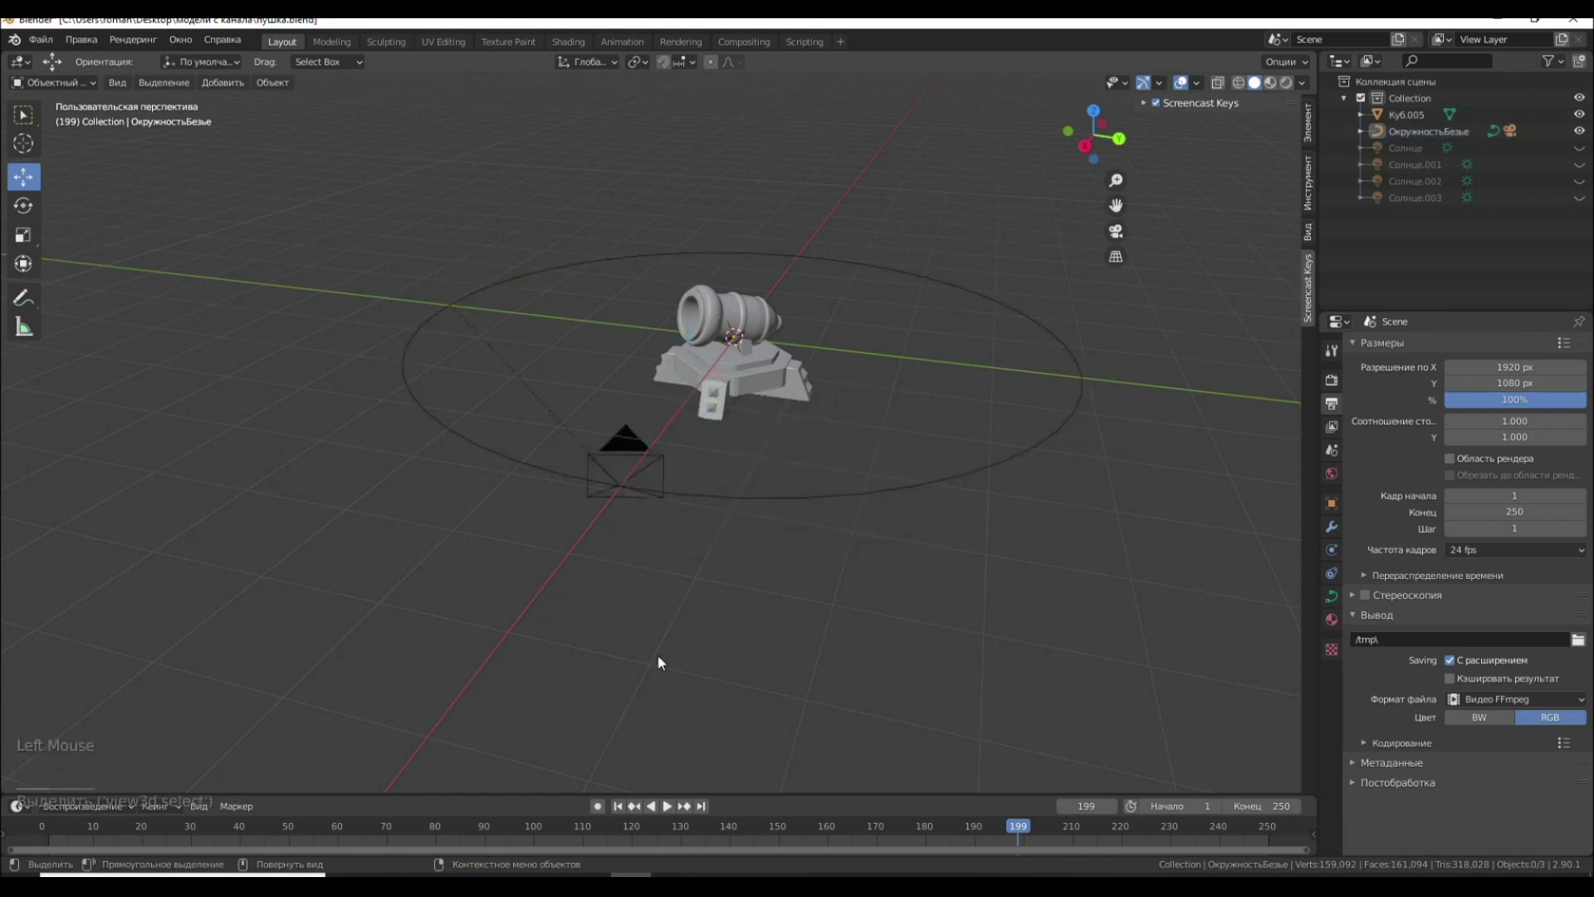
click(443, 259)
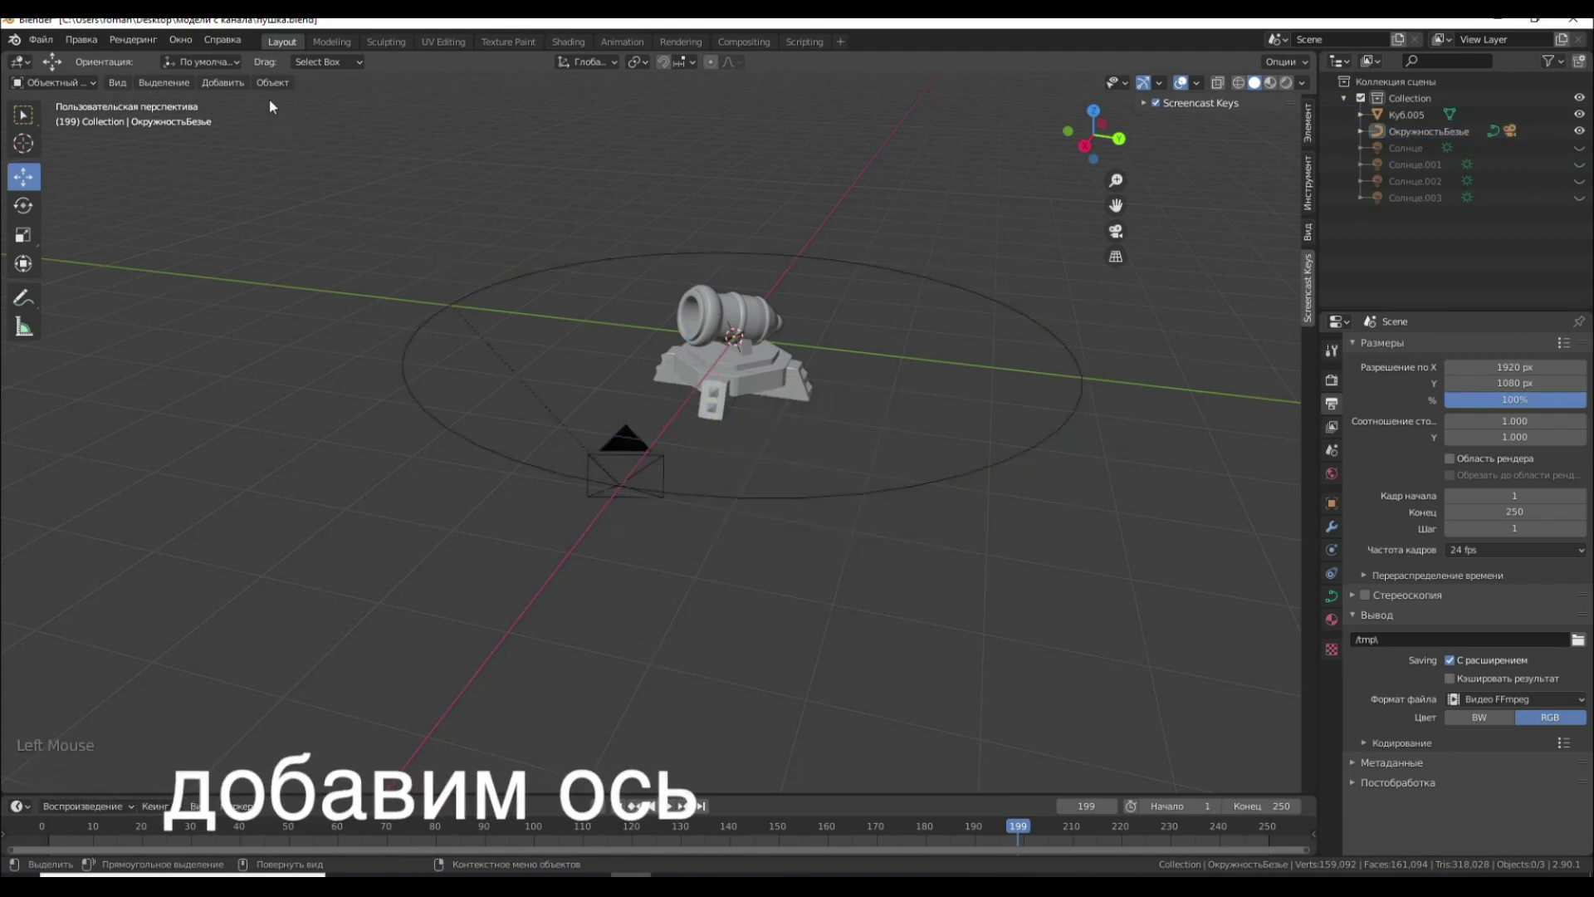
Add an empty at the cannon's centre, scale it to about 1.29, and select the camera
click(237, 85)
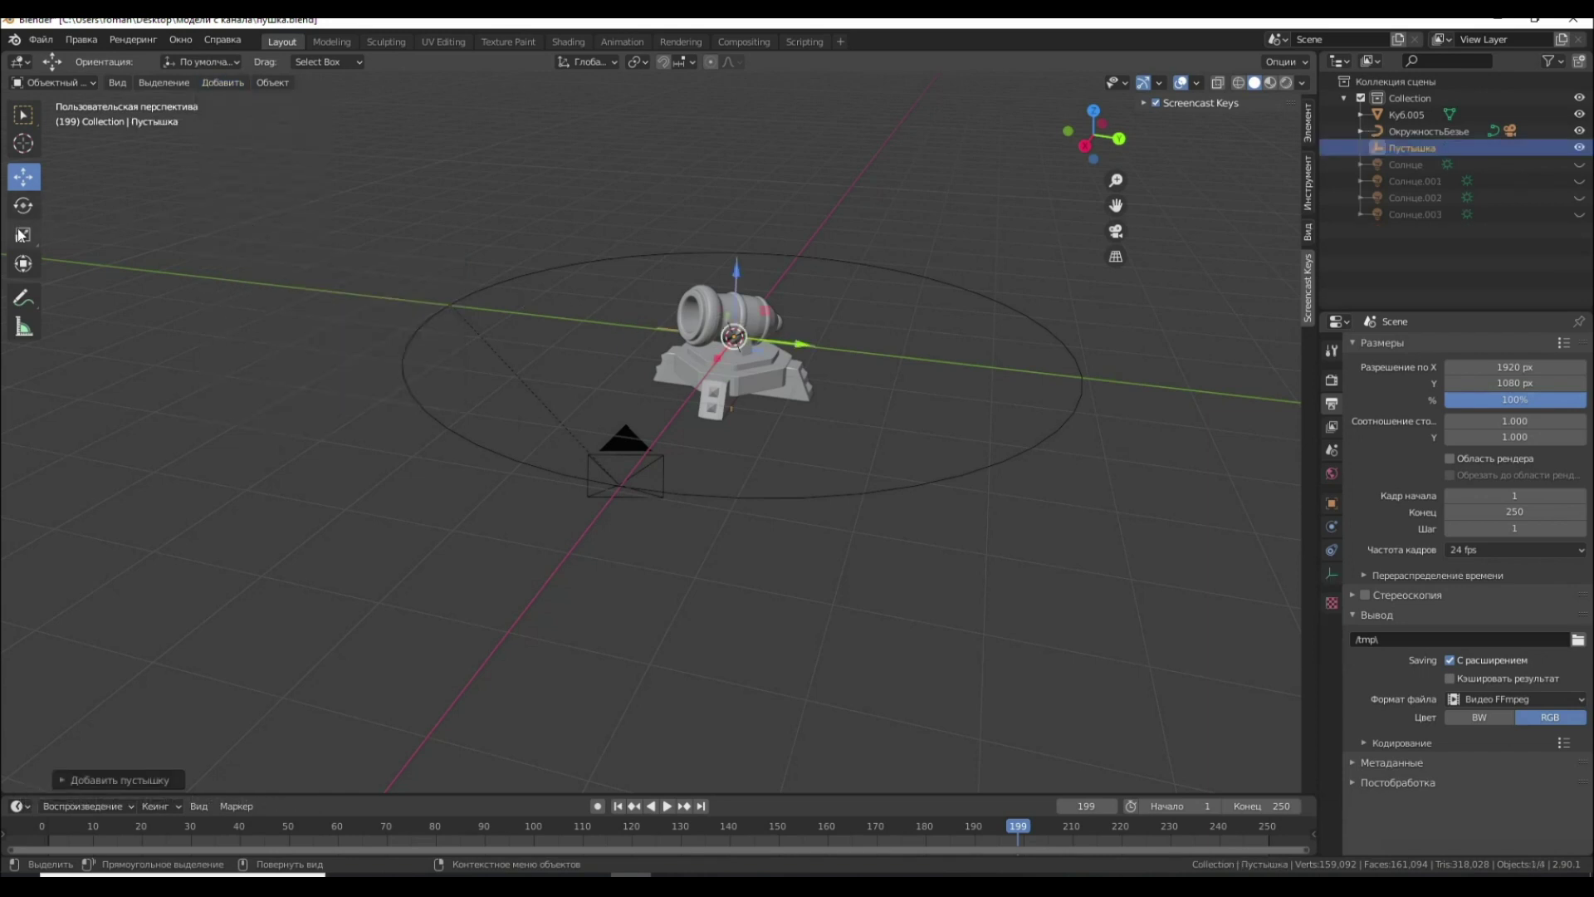
middle_click(692, 399)
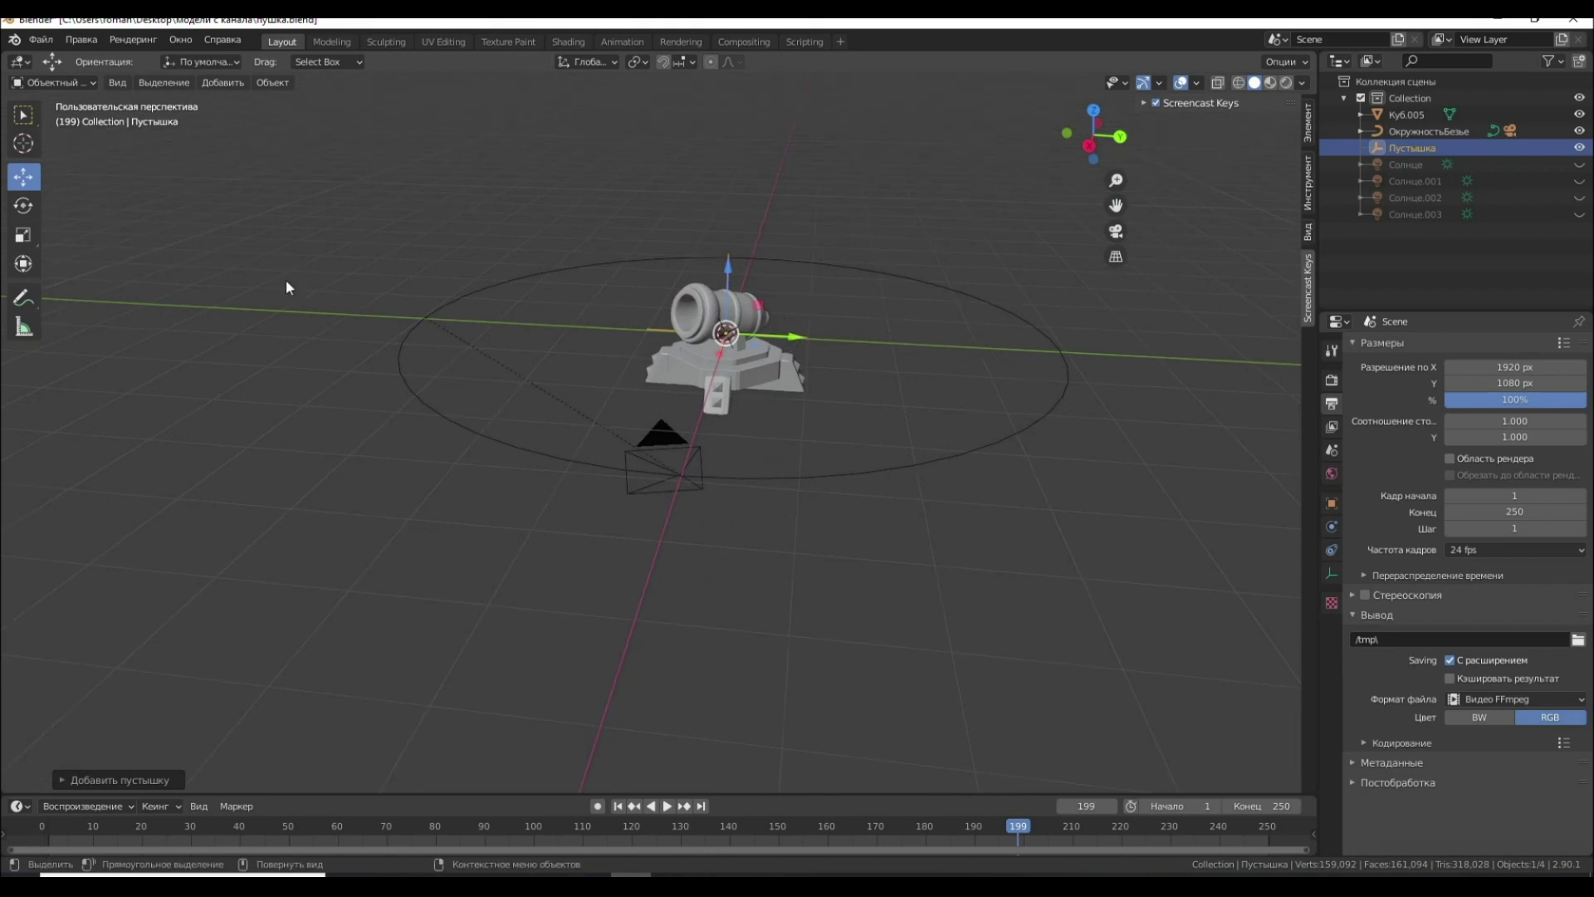
click(30, 233)
click(38, 238)
click(809, 339)
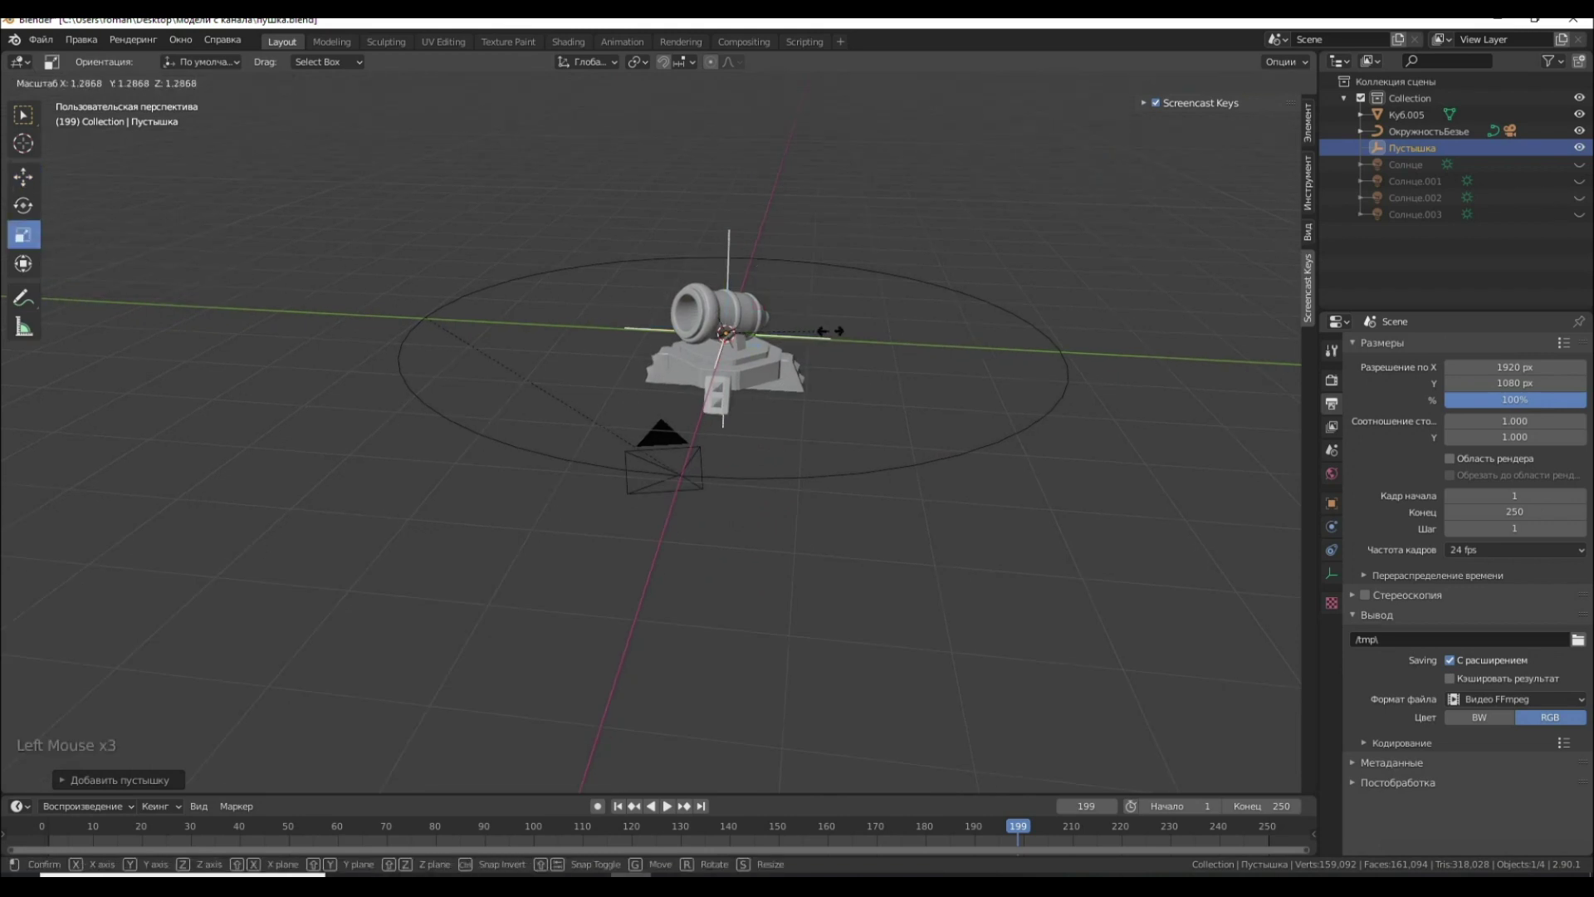
click(672, 447)
Give the camera a Track To constraint targeting the empty (Пустышка) and play the orbit
click(1332, 558)
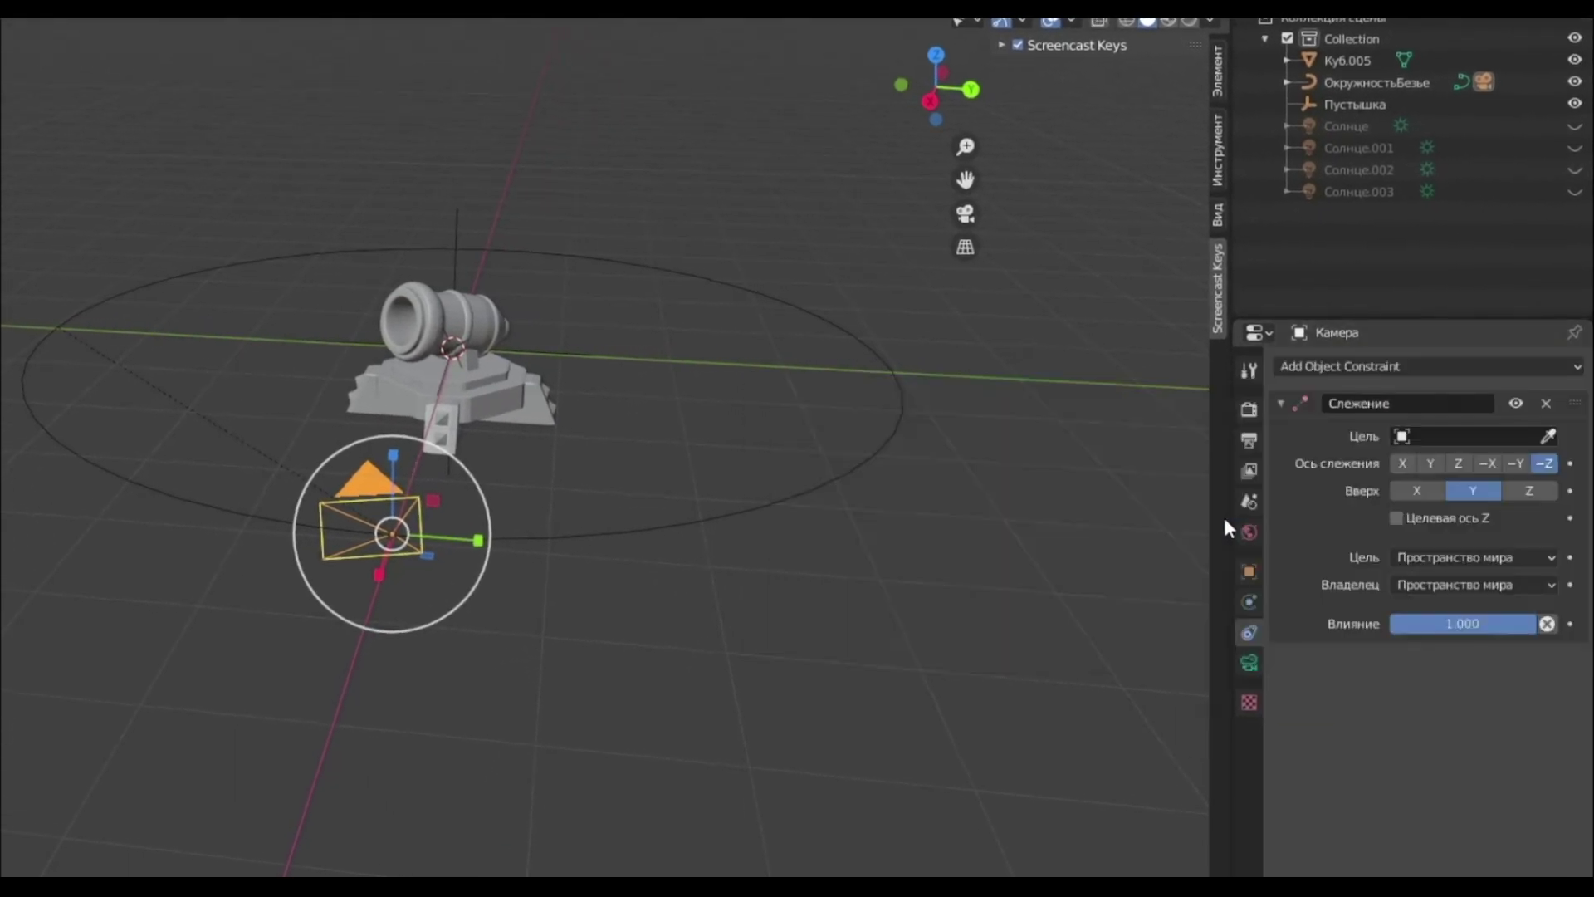
click(1566, 403)
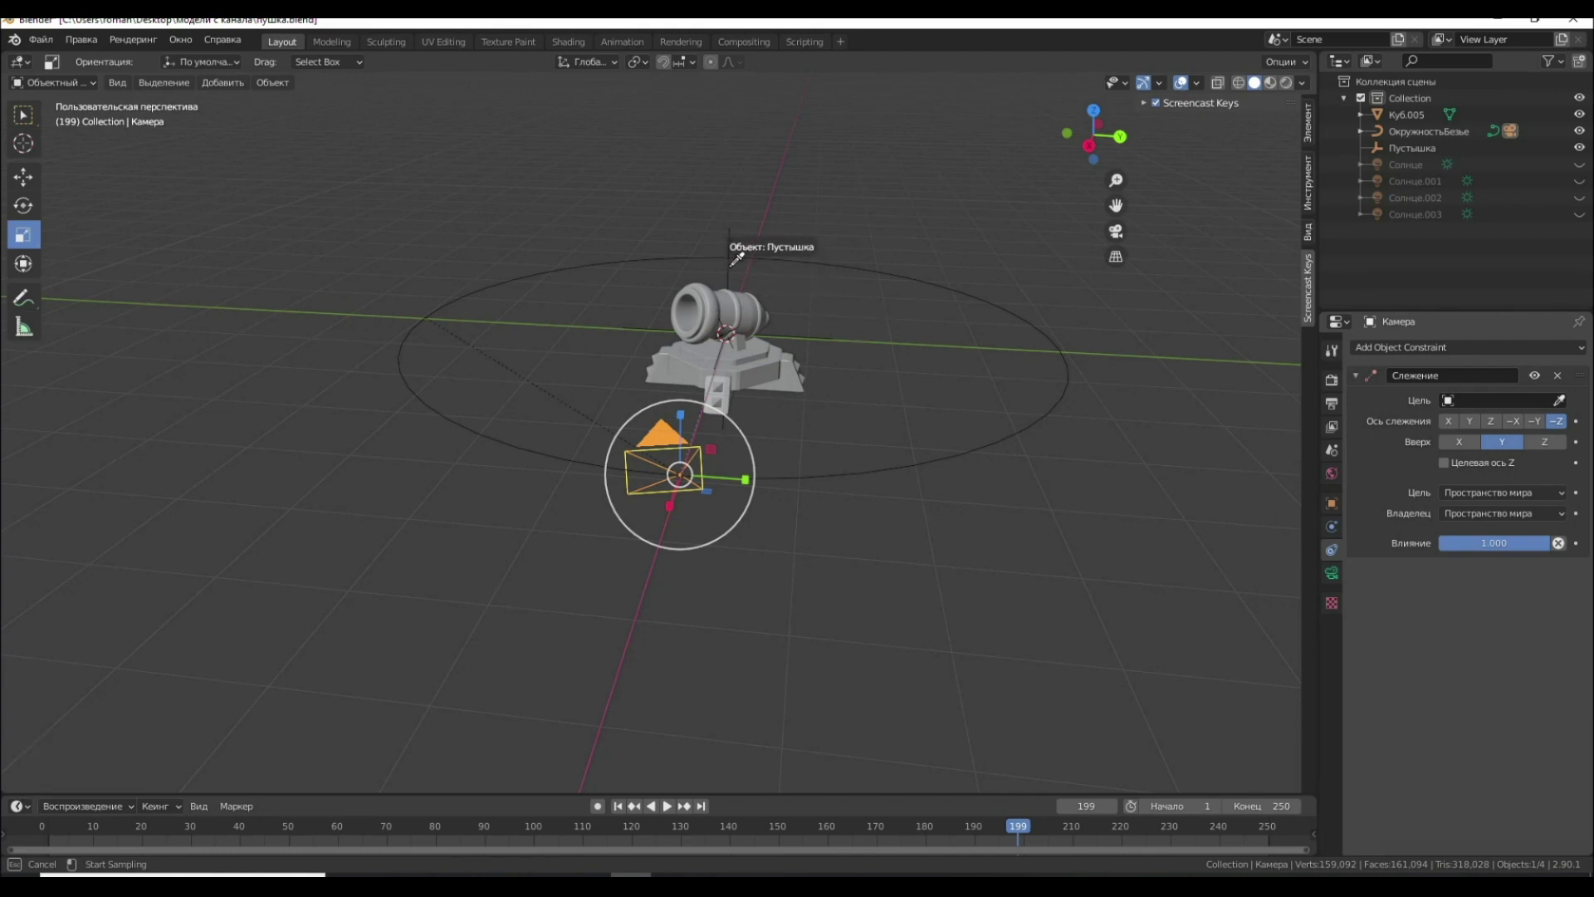
middle_click(853, 369)
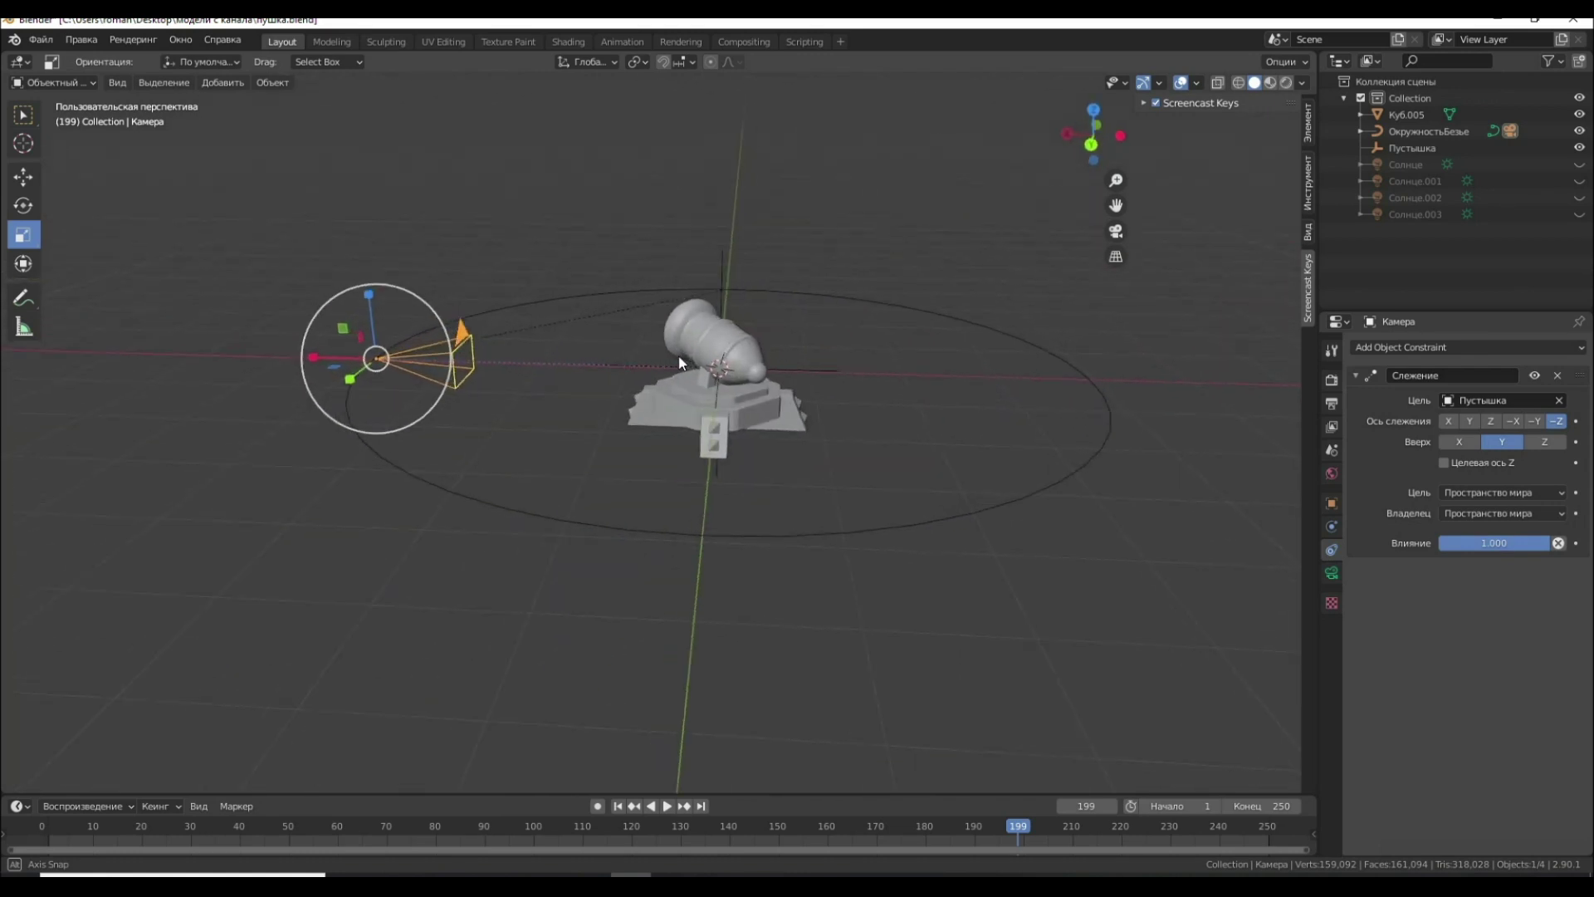
click(677, 808)
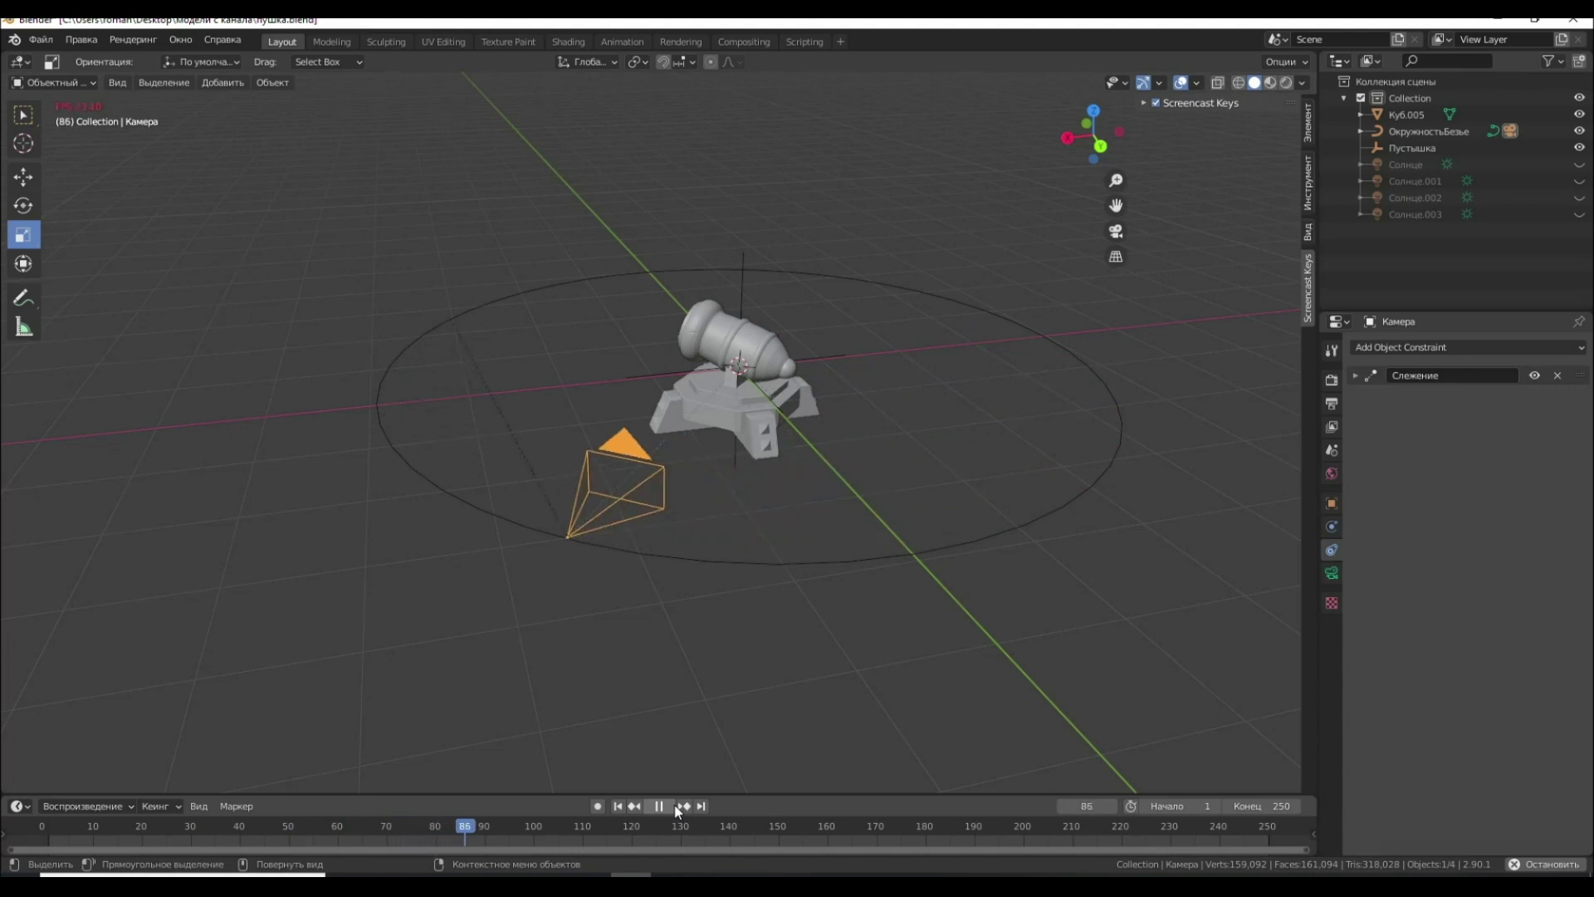
Set the Bezier circle's path animation length to 250 frames
click(681, 811)
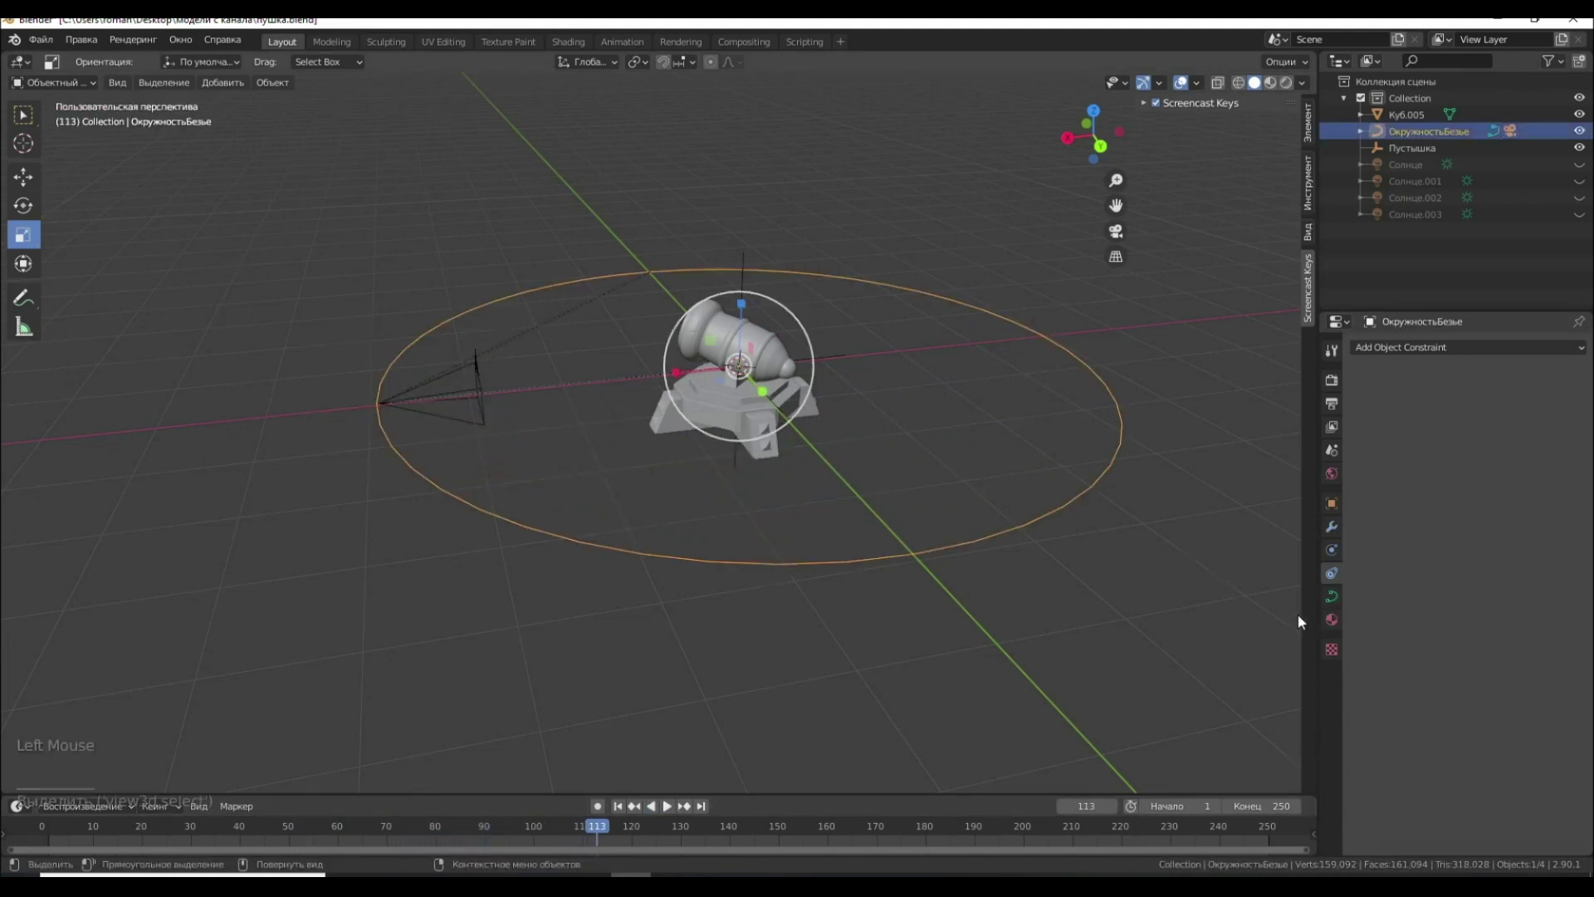
click(1339, 595)
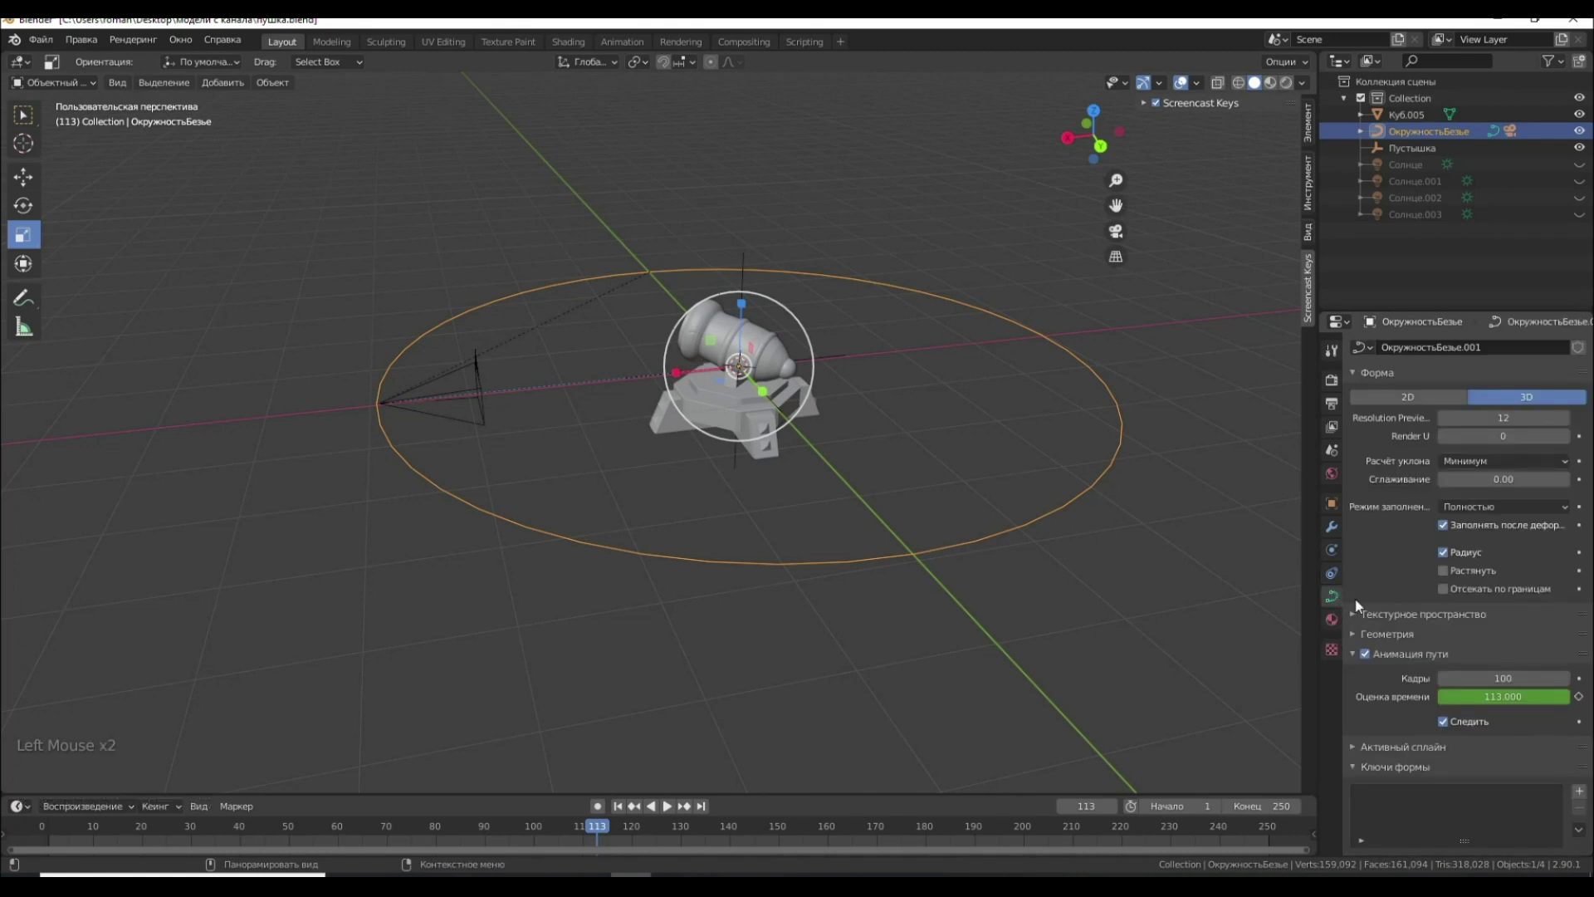
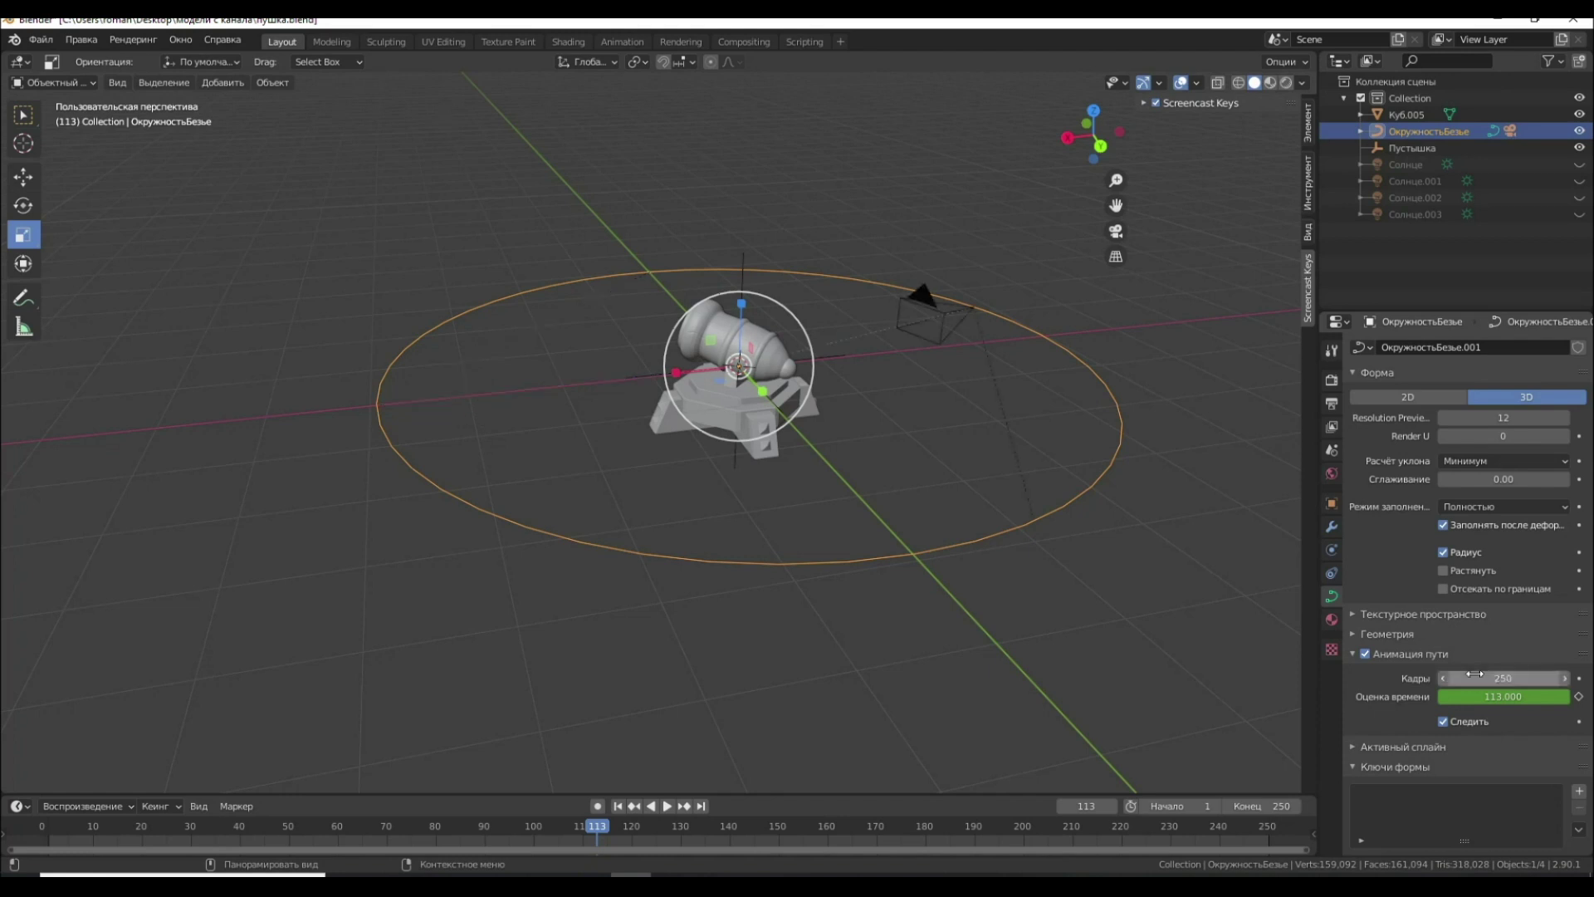
click(1185, 661)
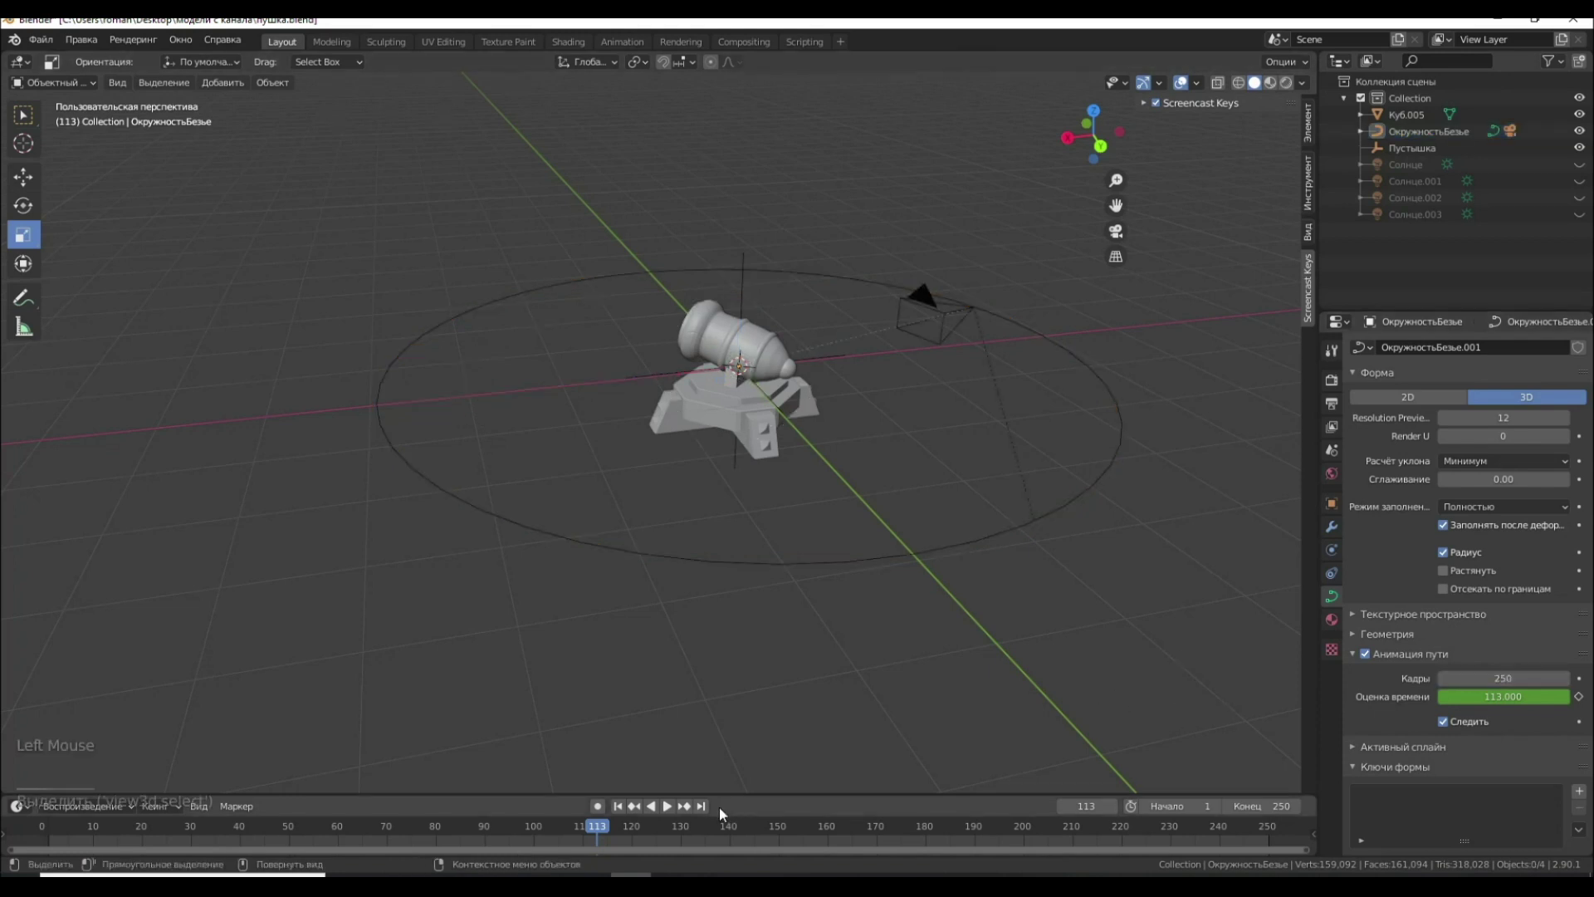
Replay the orbit to check the camera covers the full timeline, then stop
click(672, 805)
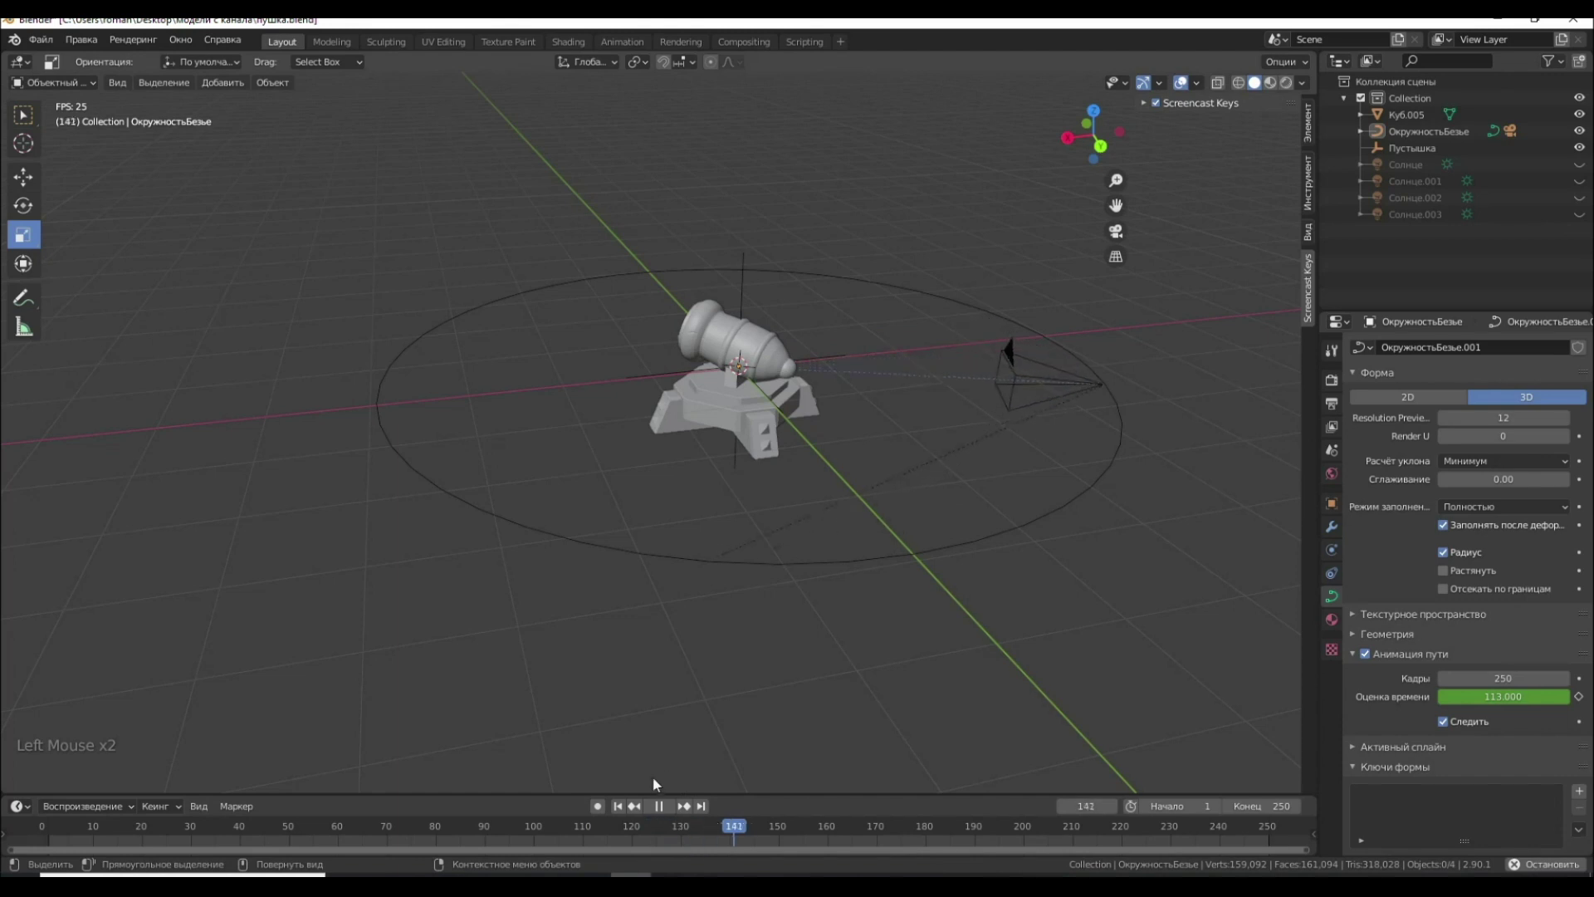
click(653, 822)
click(663, 812)
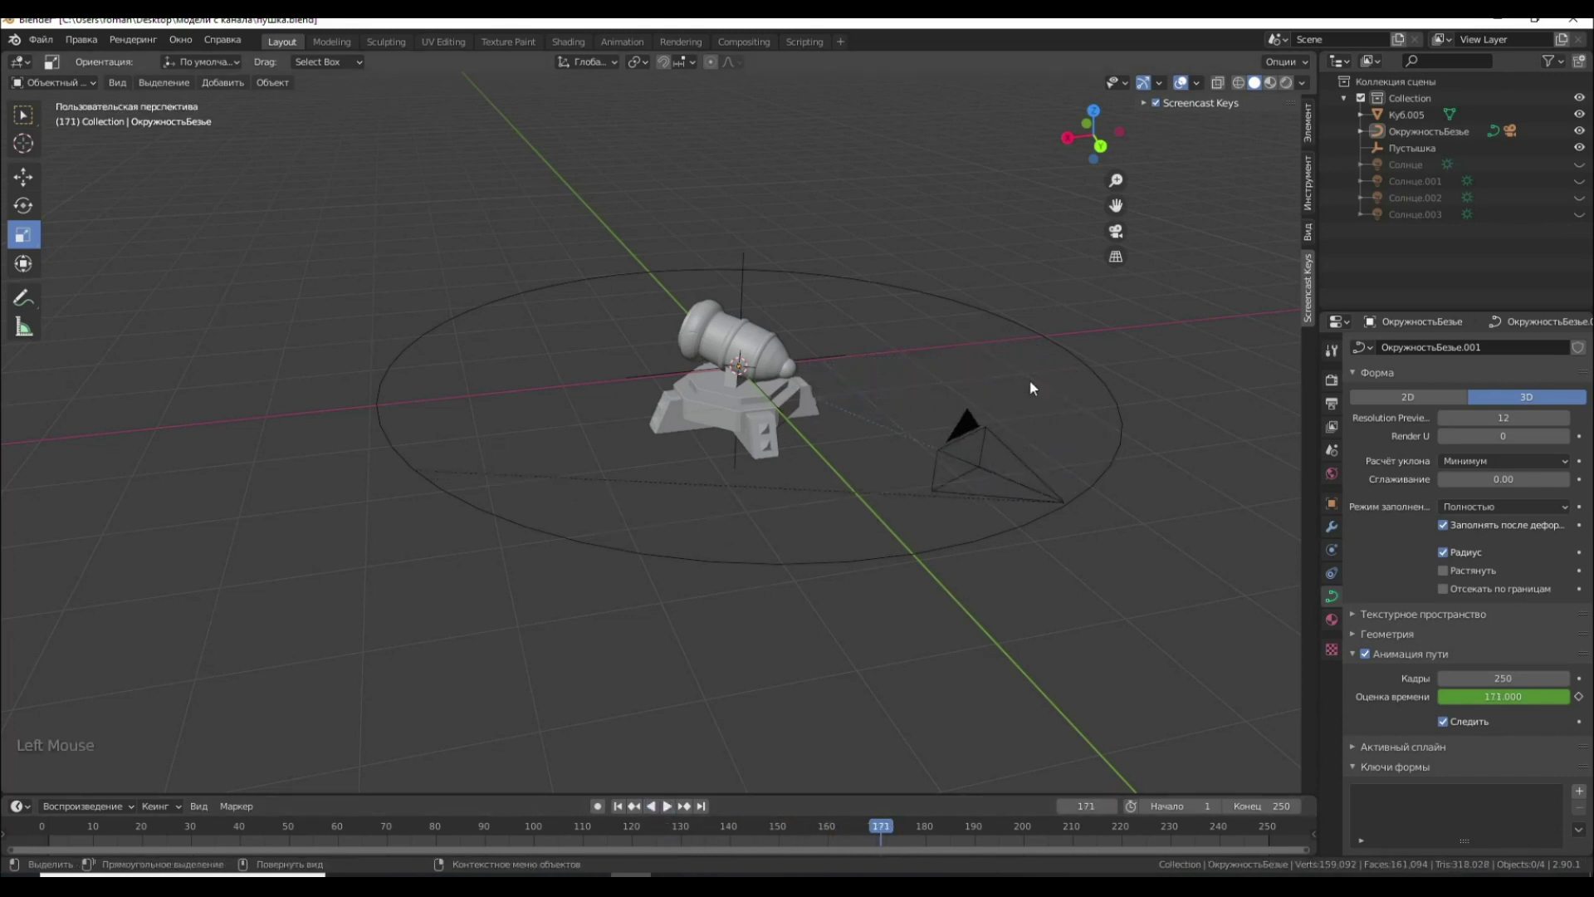
Look through the camera and move the cannon lower so it fits the frame
click(1126, 233)
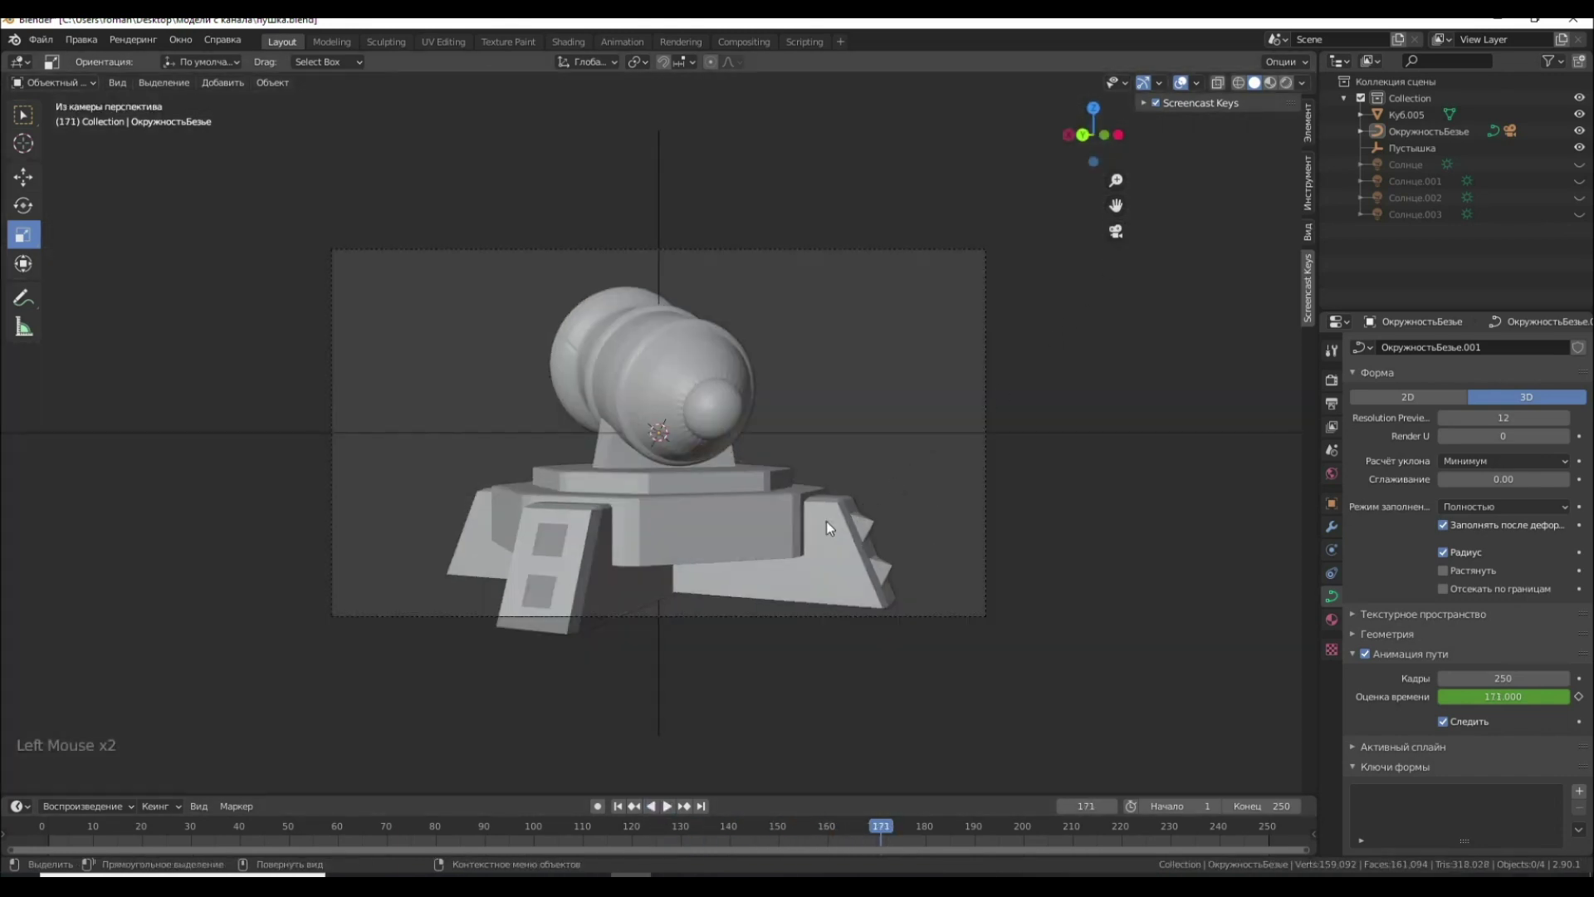
click(683, 430)
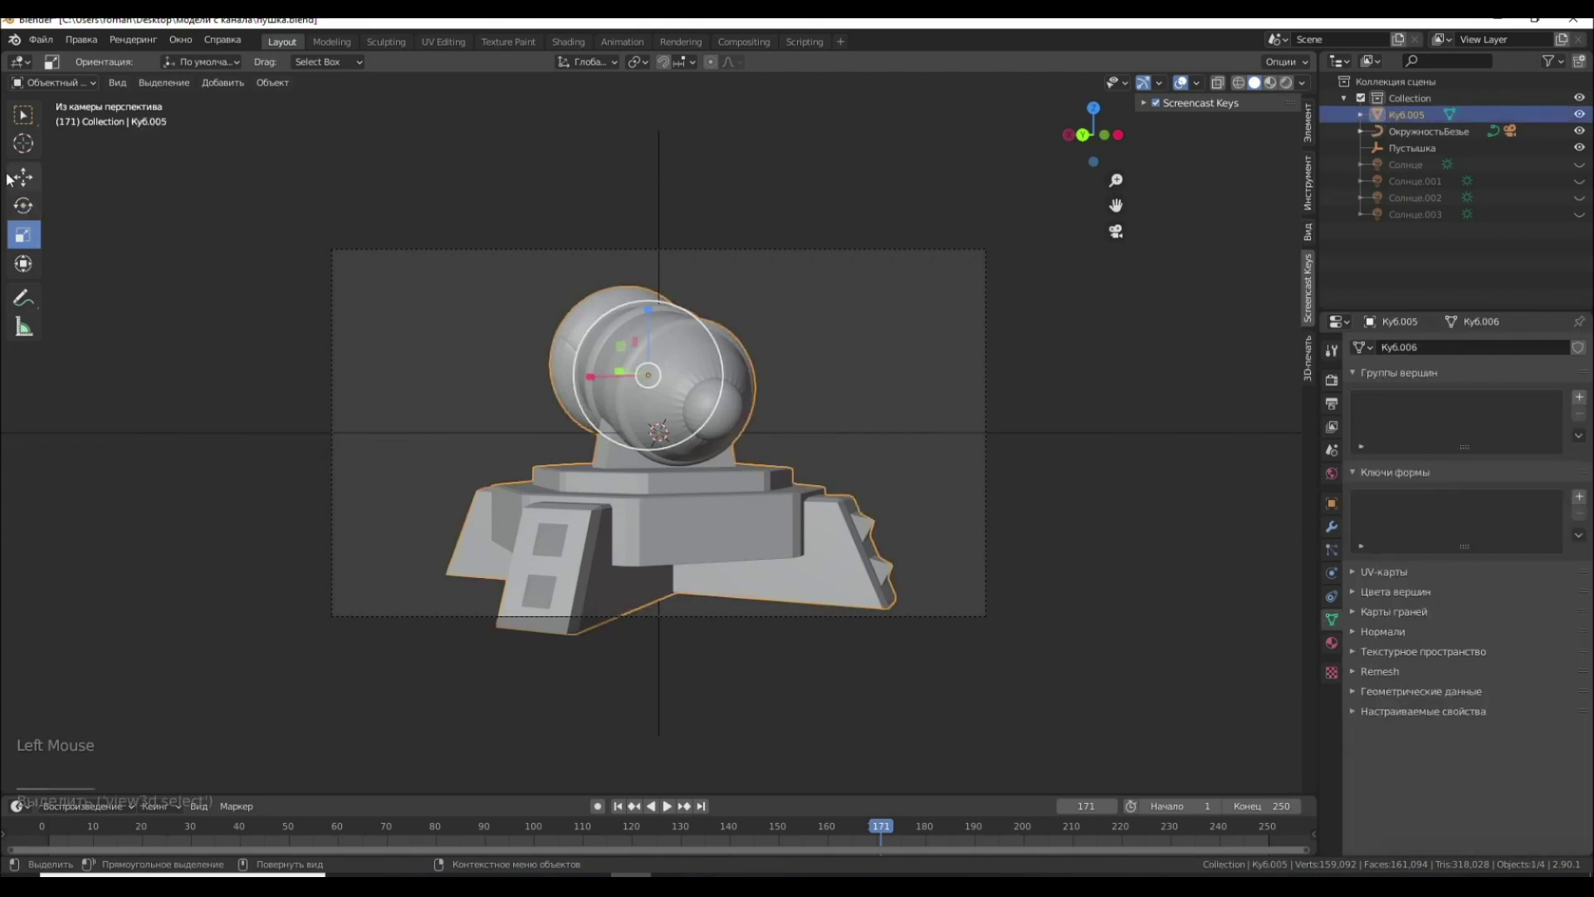
double_click(11, 174)
click(694, 521)
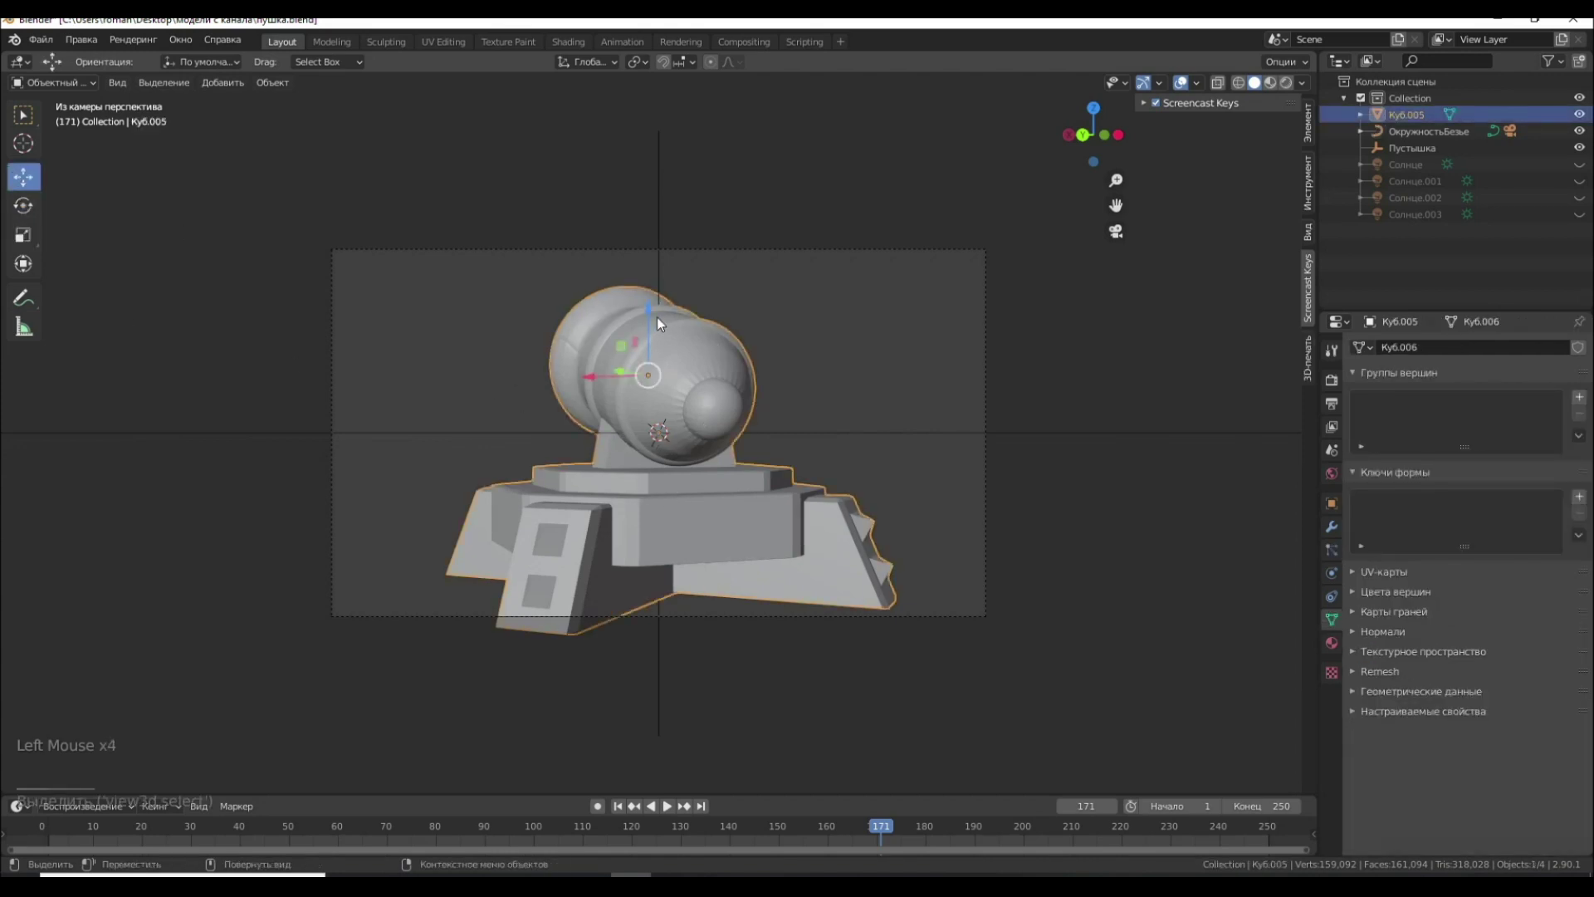
click(654, 316)
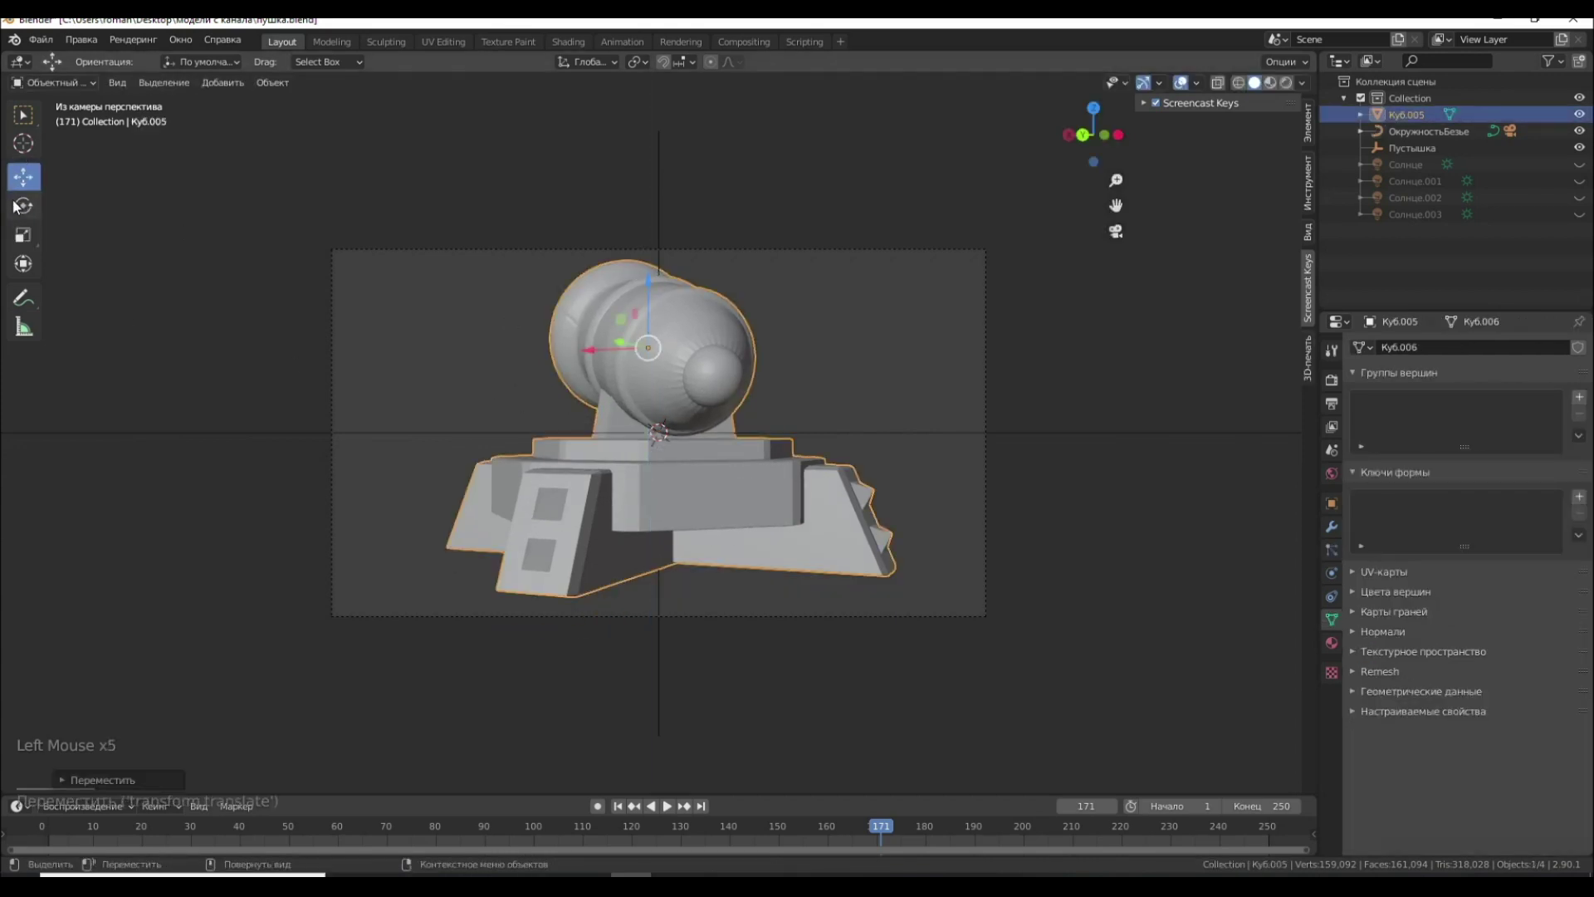
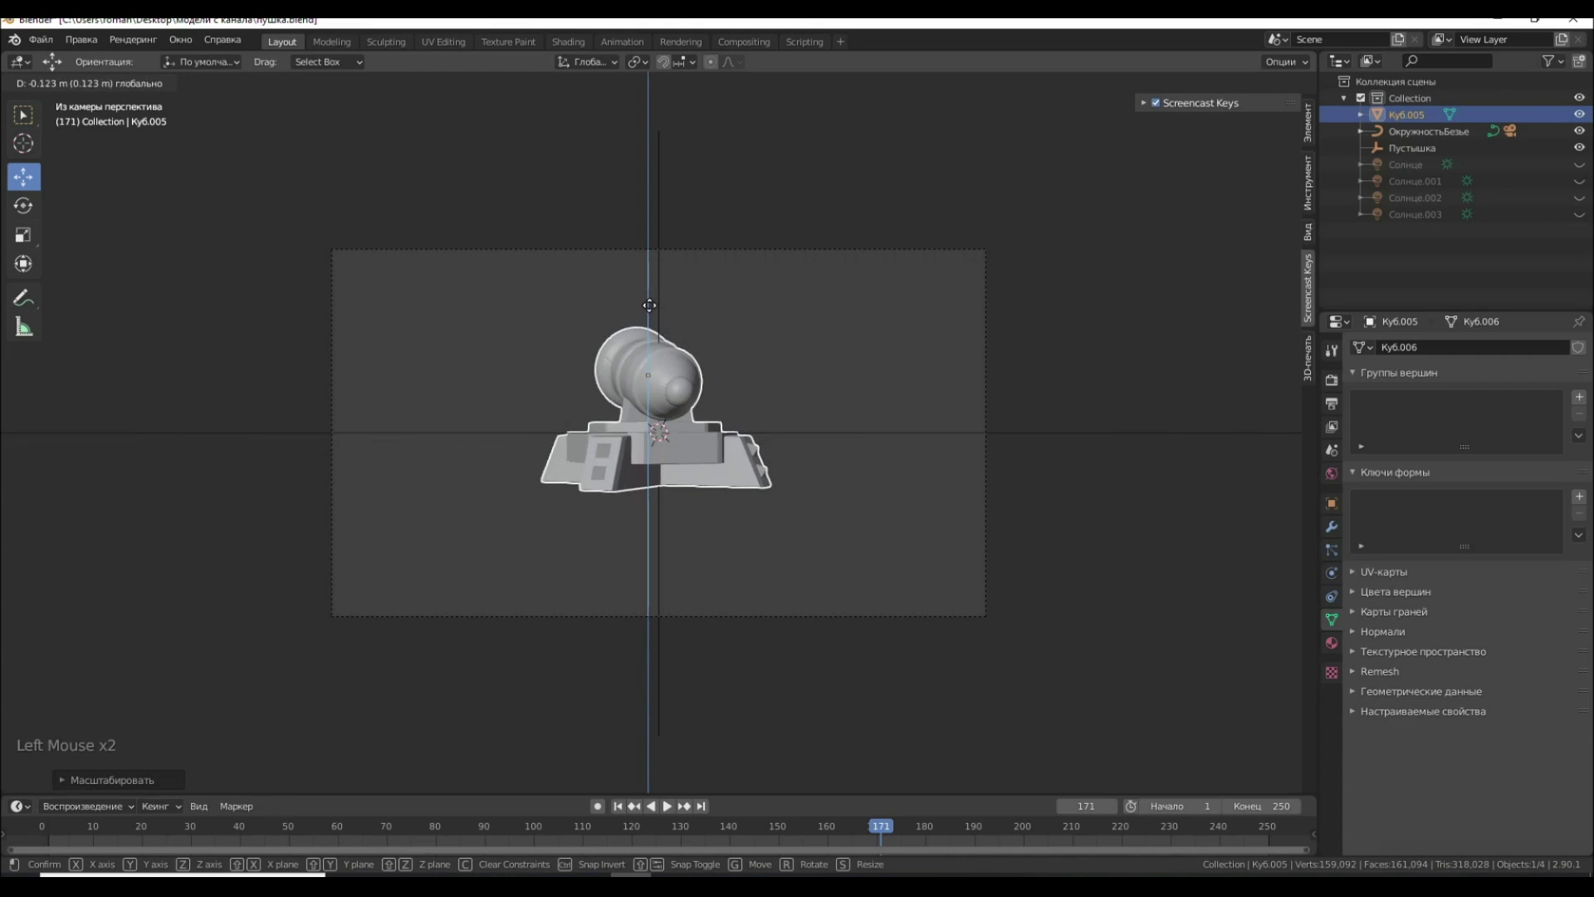
Confirm the cannon's new position and replay the orbit animation
double_click(664, 811)
click(669, 812)
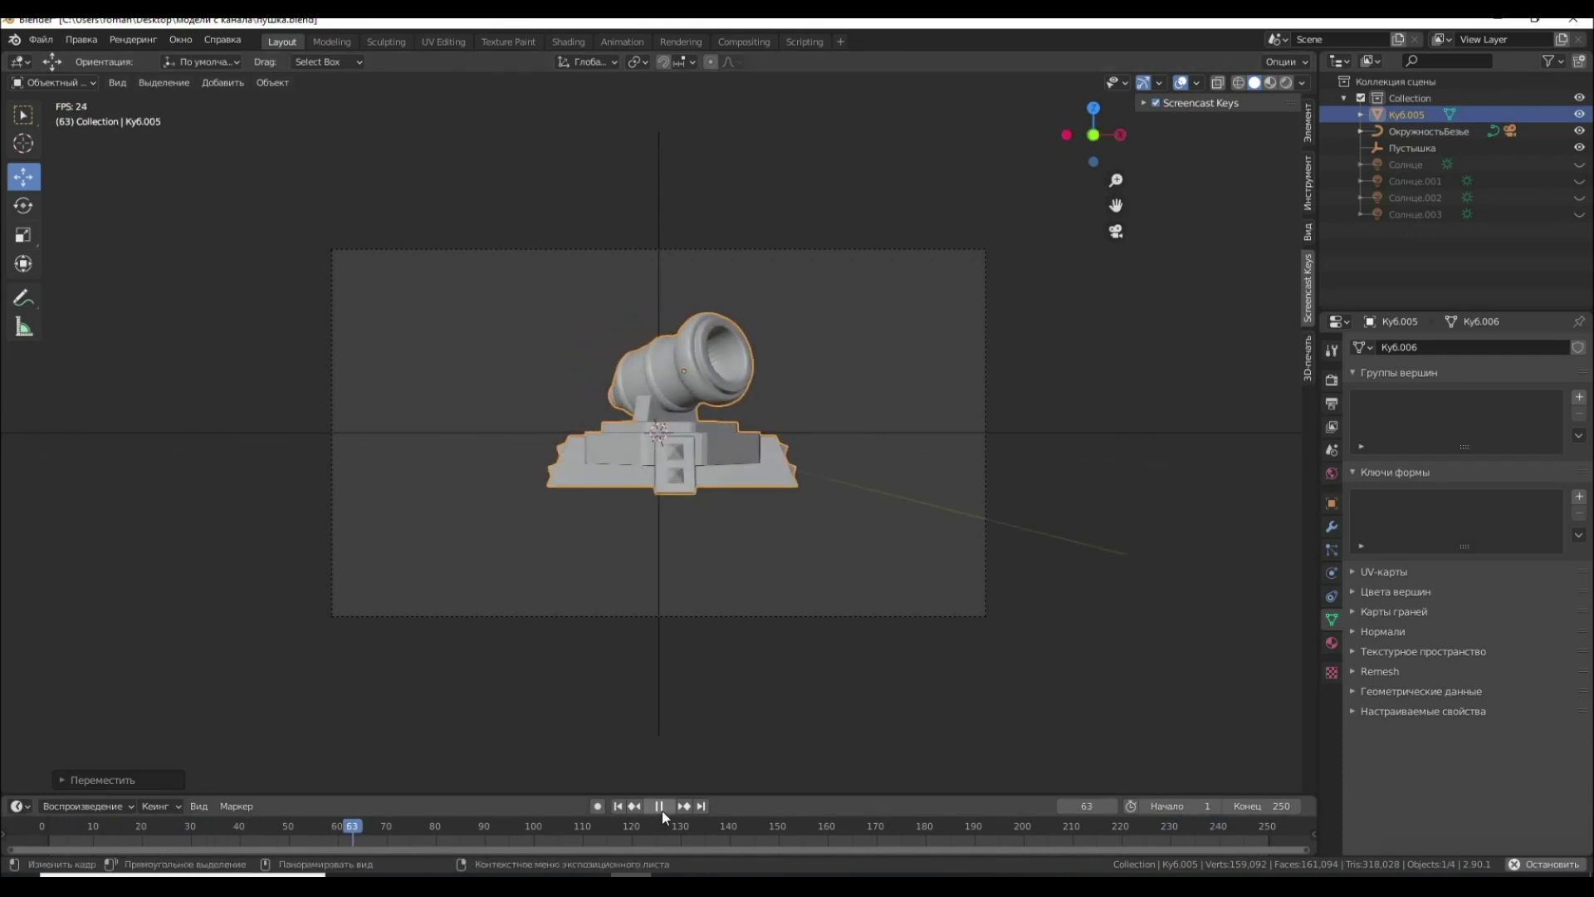
Nudge the Bezier circle path's position and replay the orbit to check it
click(667, 819)
scroll(down, 3)
middle_click(670, 613)
scroll(down, 3)
click(943, 525)
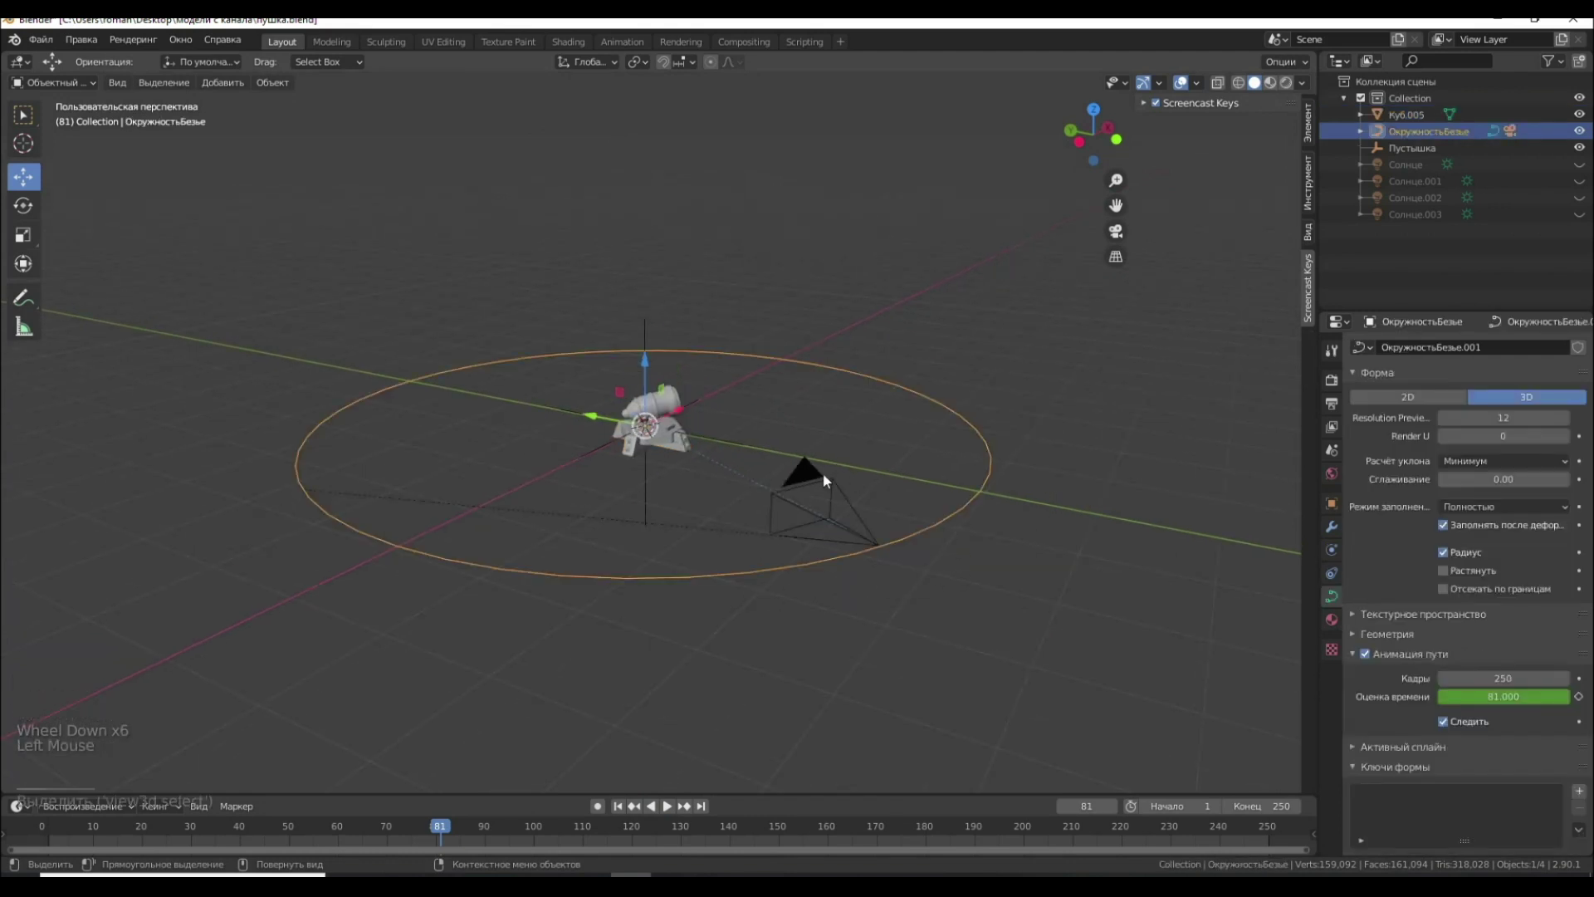
click(21, 210)
click(27, 167)
click(645, 365)
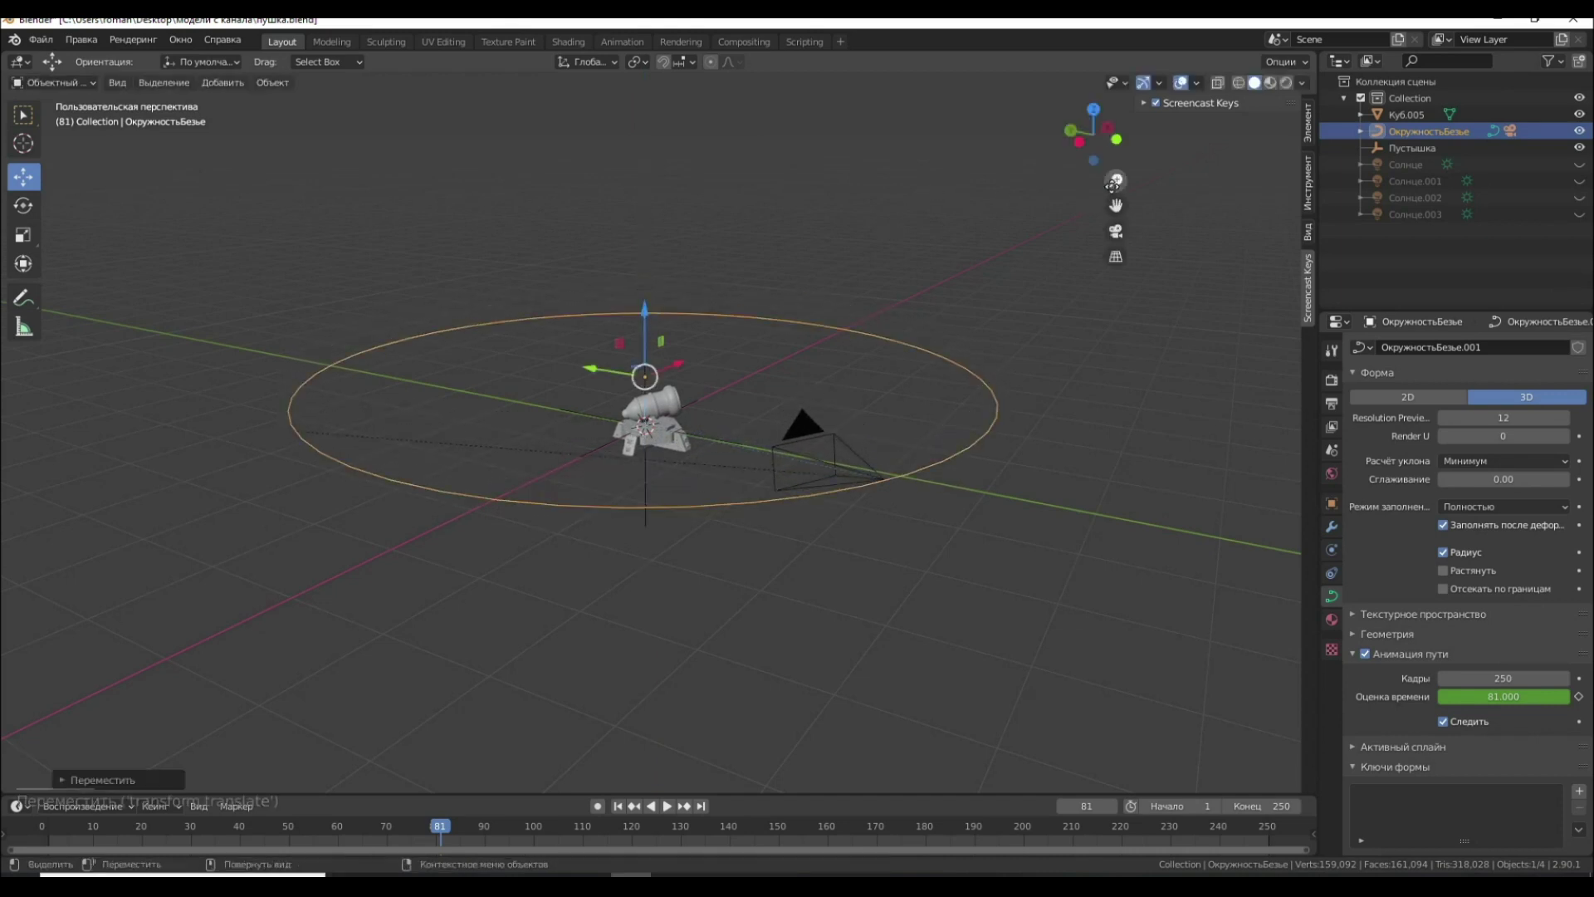
click(671, 806)
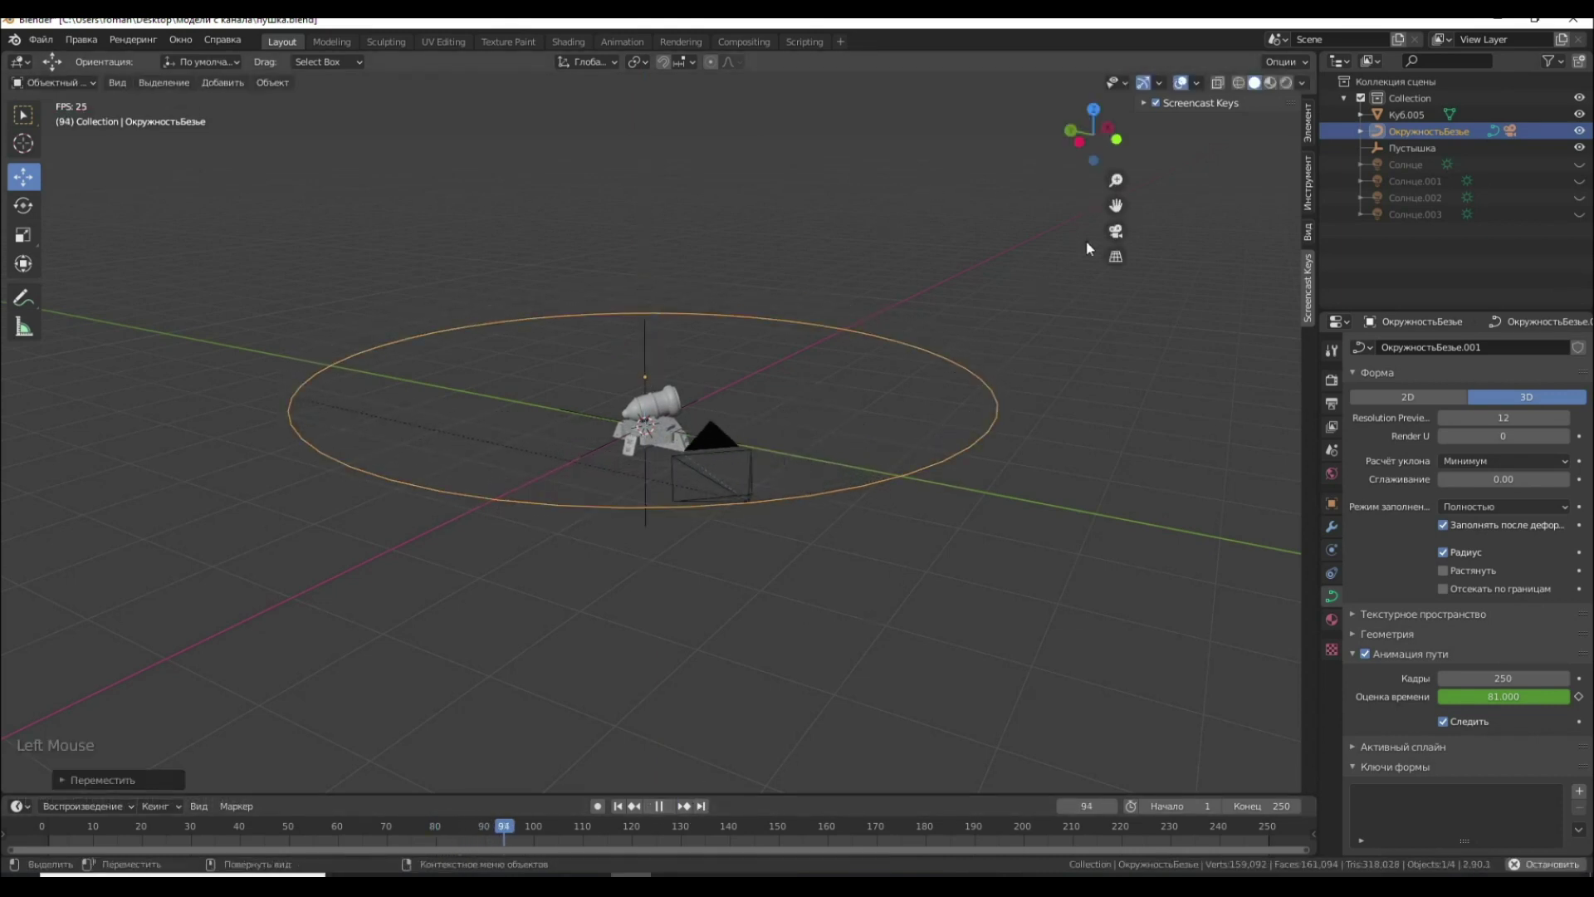
Watch the orbit through the camera and adjust the cannon's placement in the frame
click(1125, 234)
scroll(up, 3)
click(679, 386)
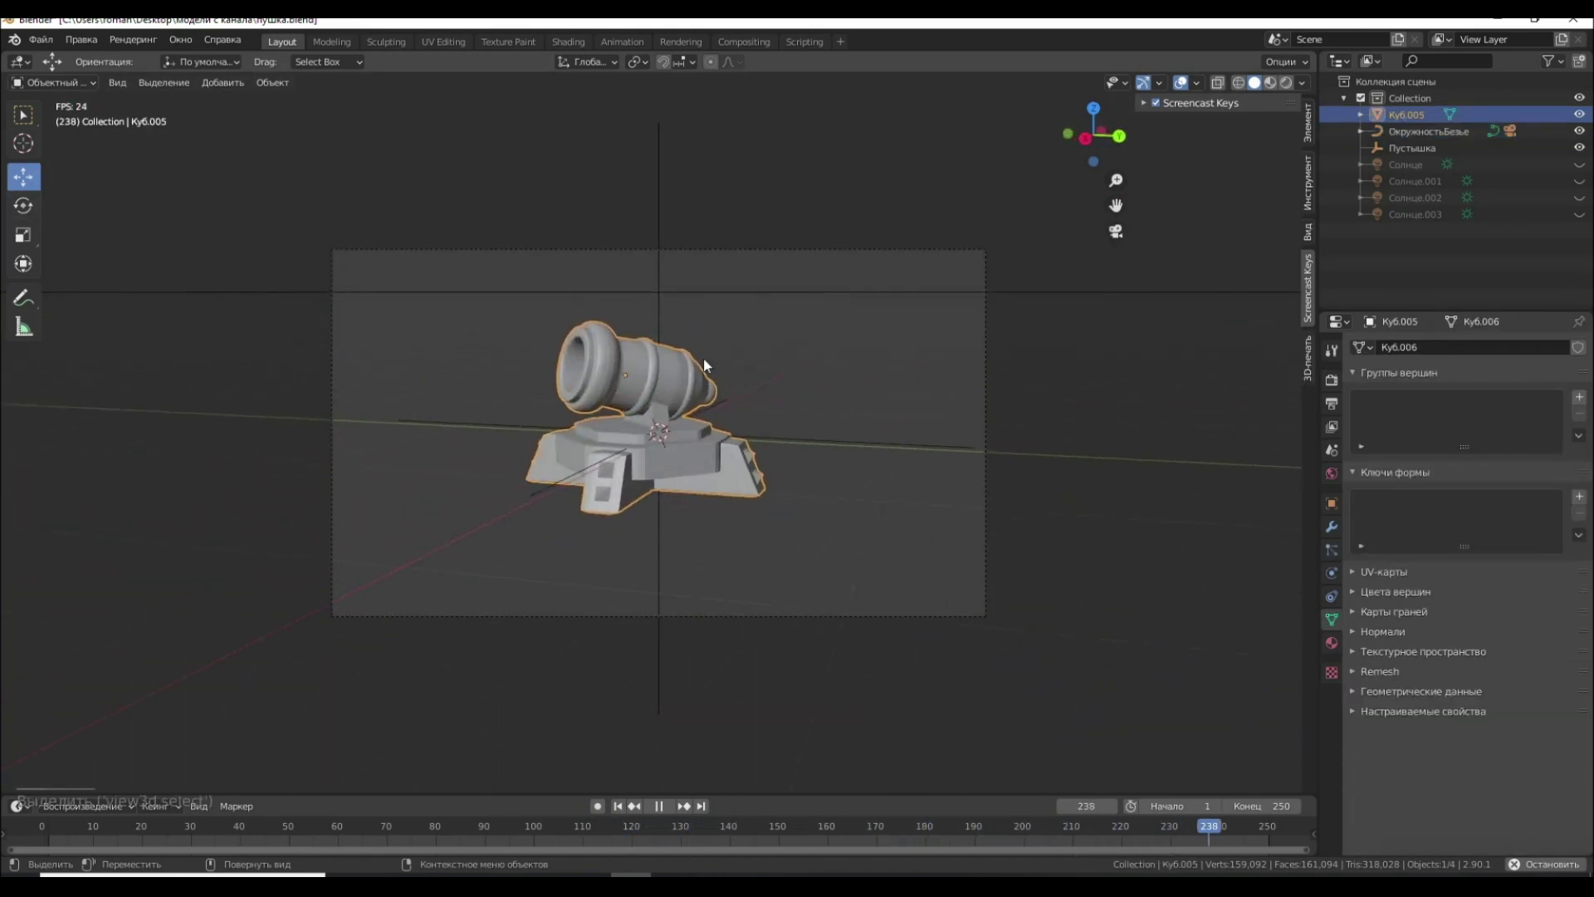
click(671, 813)
click(655, 313)
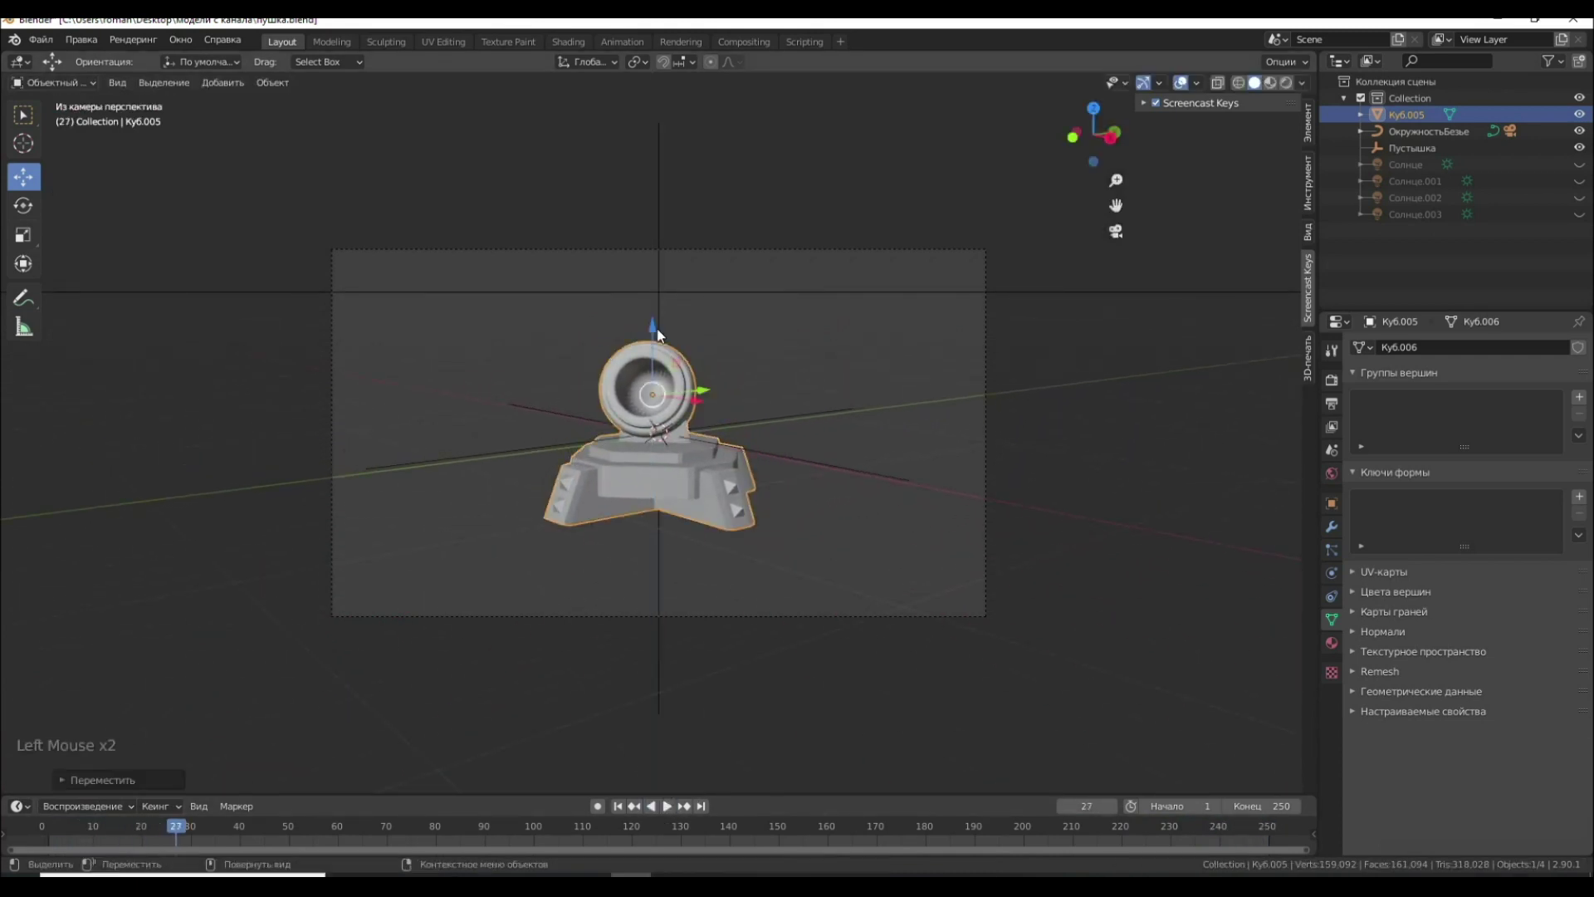
click(938, 427)
Return to perspective view and orbit around the finished camera rig
scroll(down, 3)
middle_click(1106, 516)
scroll(down, 3)
middle_click(995, 537)
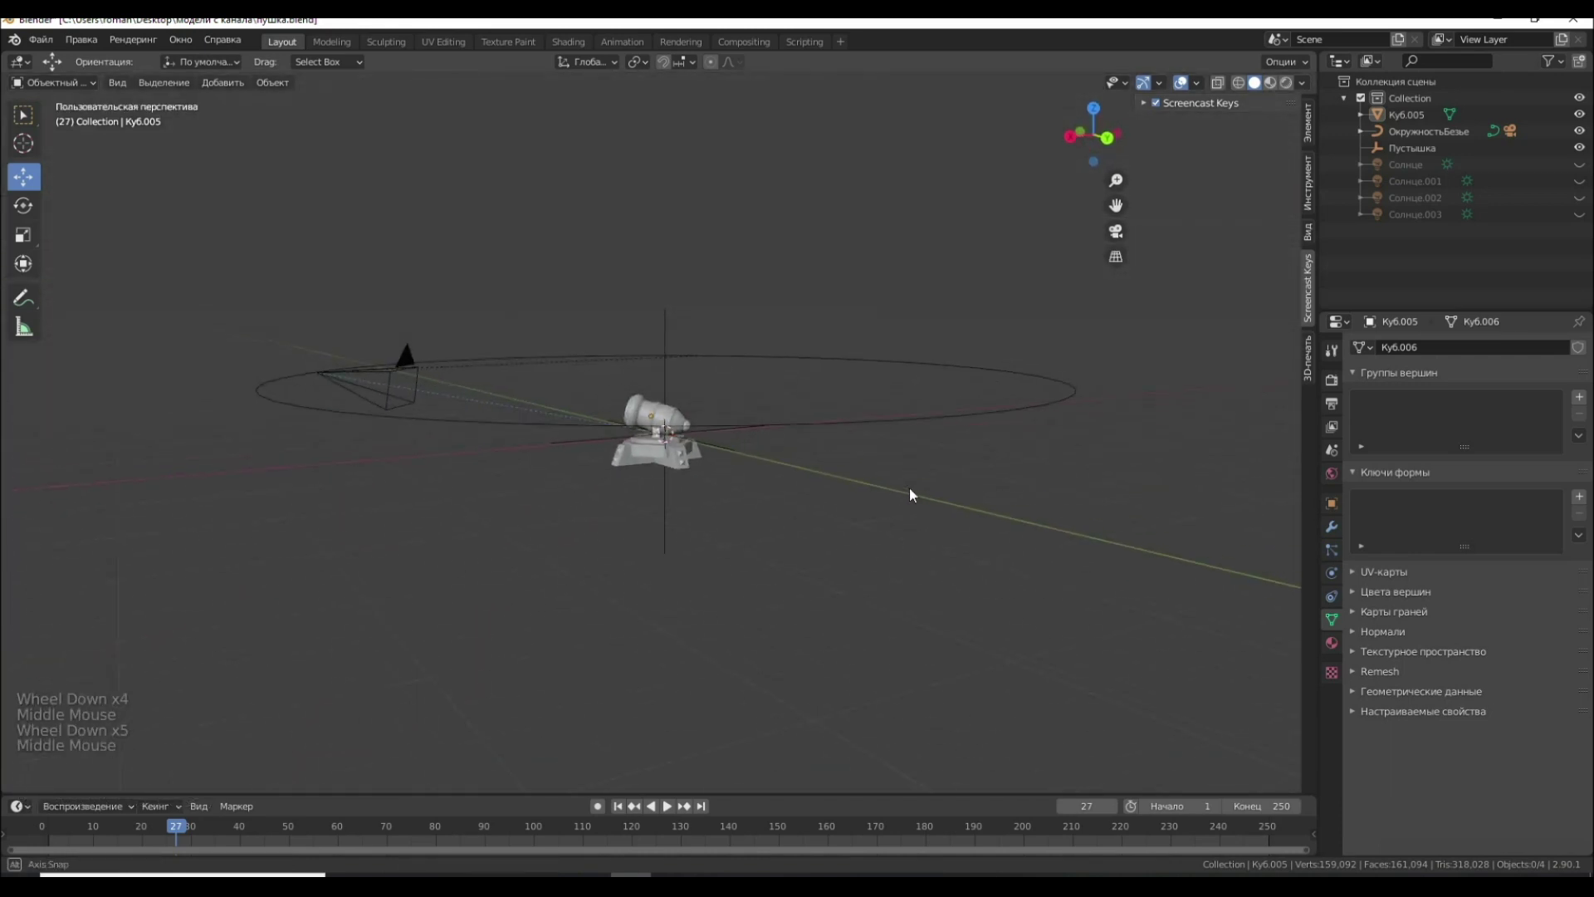
middle_click(930, 469)
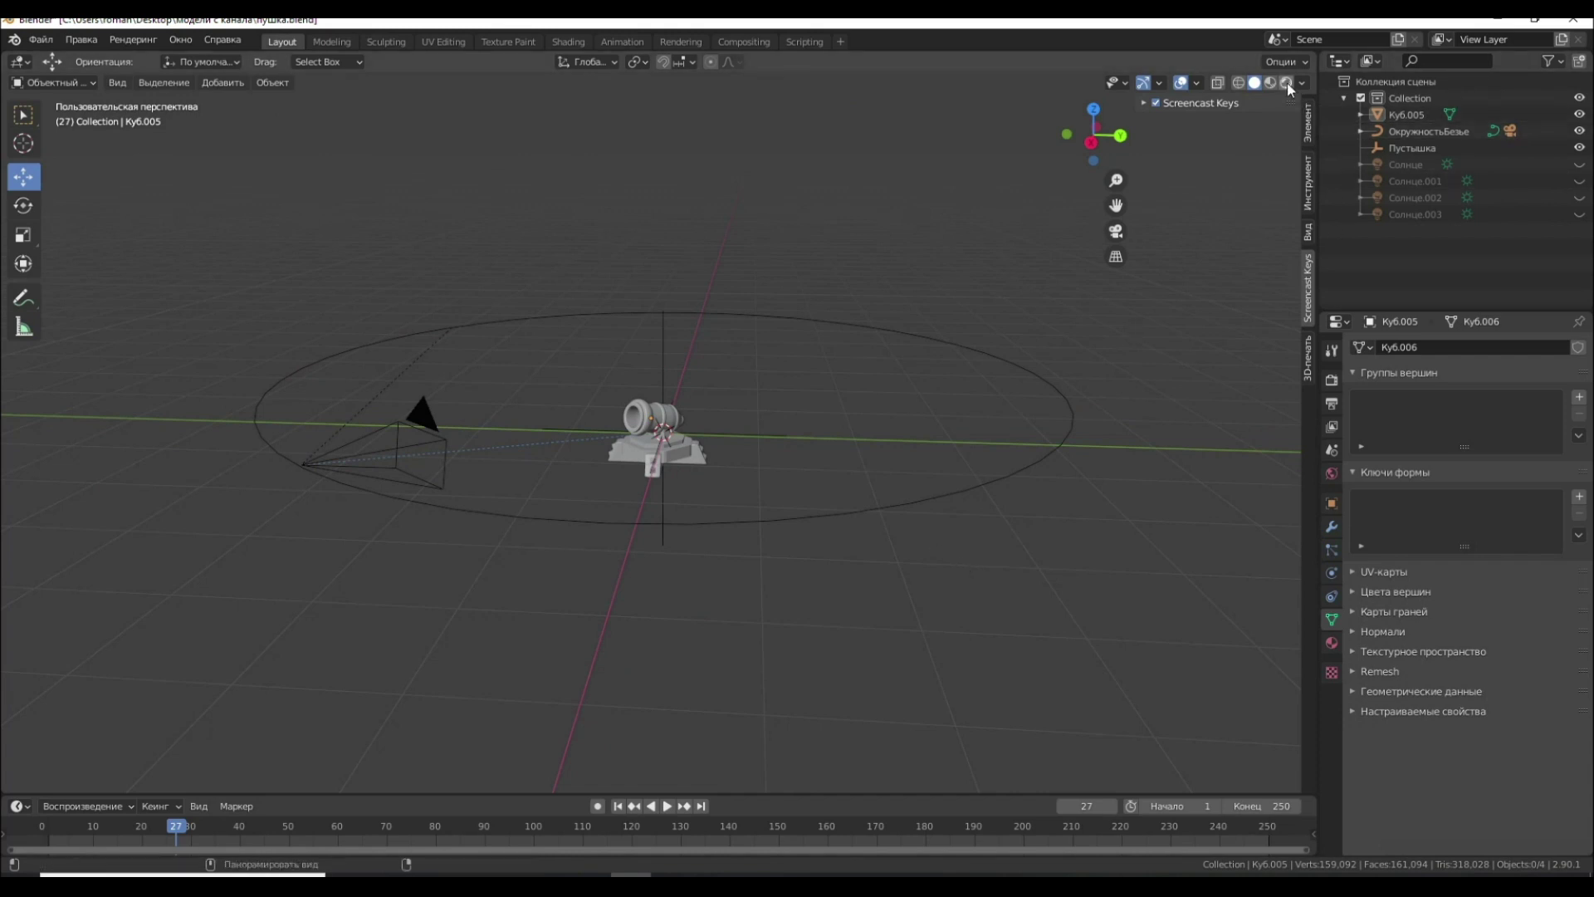
Switch to Rendered shading and make the four Солнце sun lamps visible
click(1293, 88)
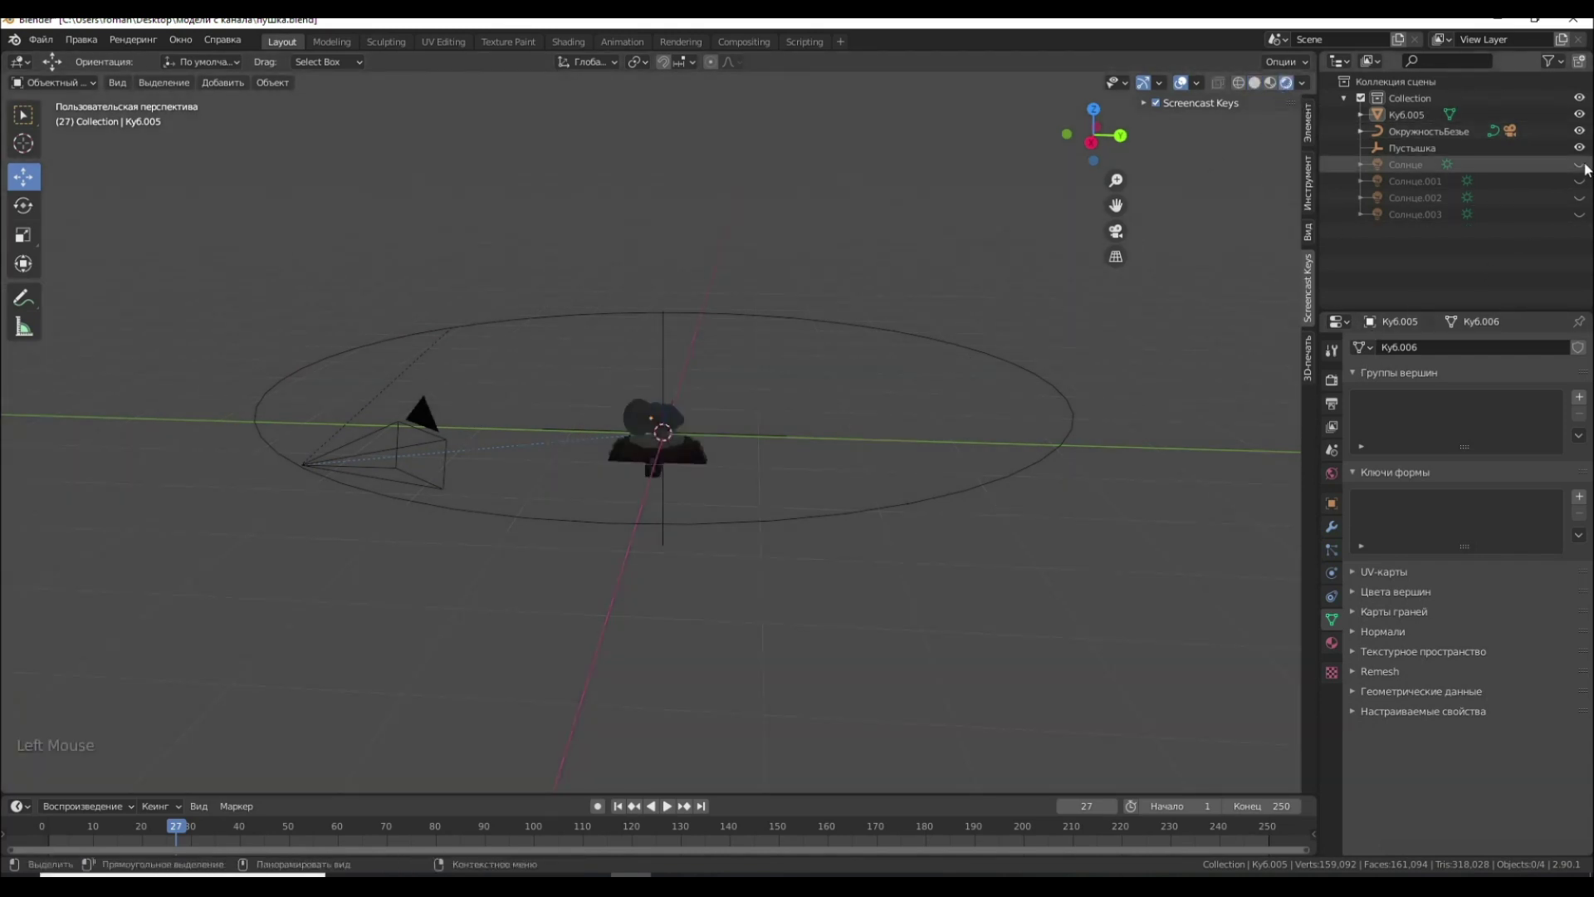
click(1582, 166)
click(1584, 190)
click(1580, 206)
click(1582, 216)
middle_click(885, 415)
scroll(up, 3)
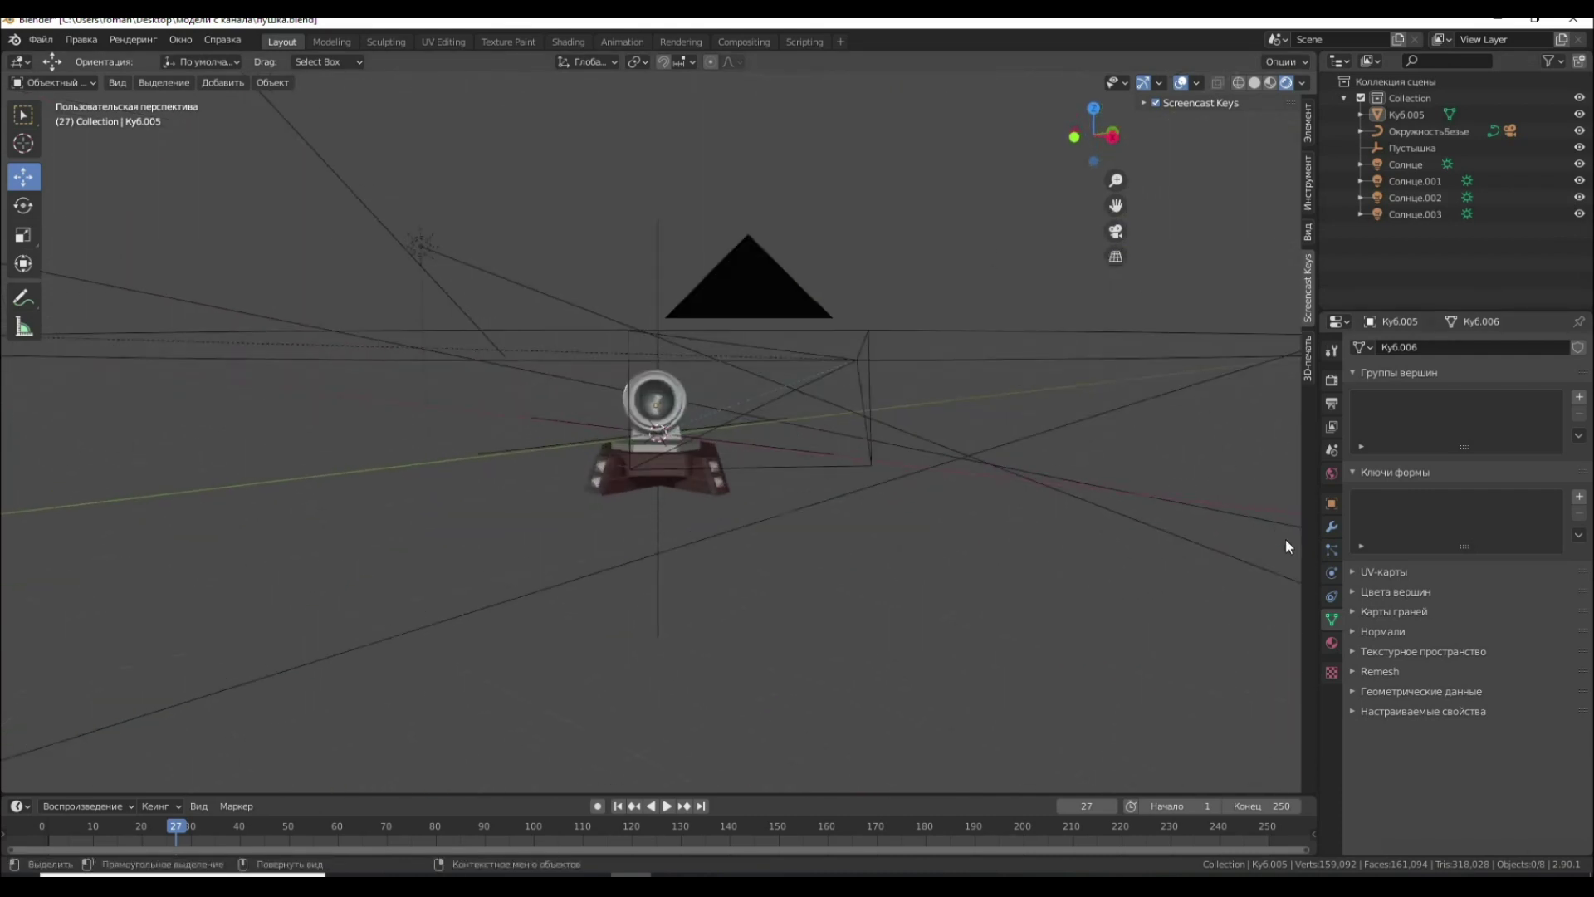
Select the camera and bring up the Output properties showing FFmpeg video format
click(777, 285)
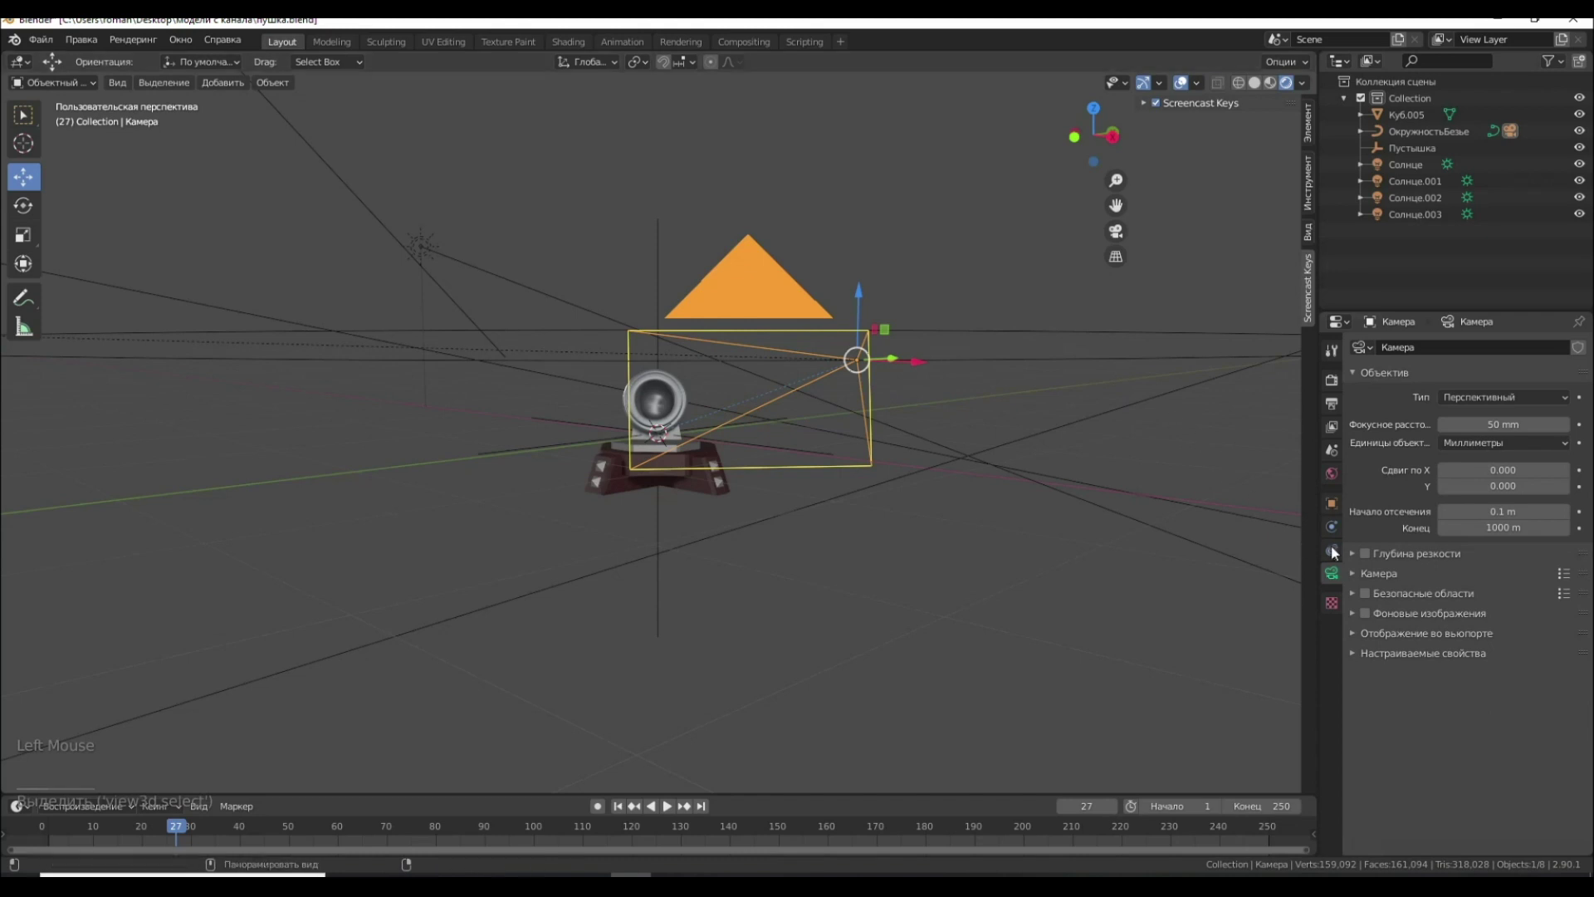
click(1336, 429)
click(1335, 410)
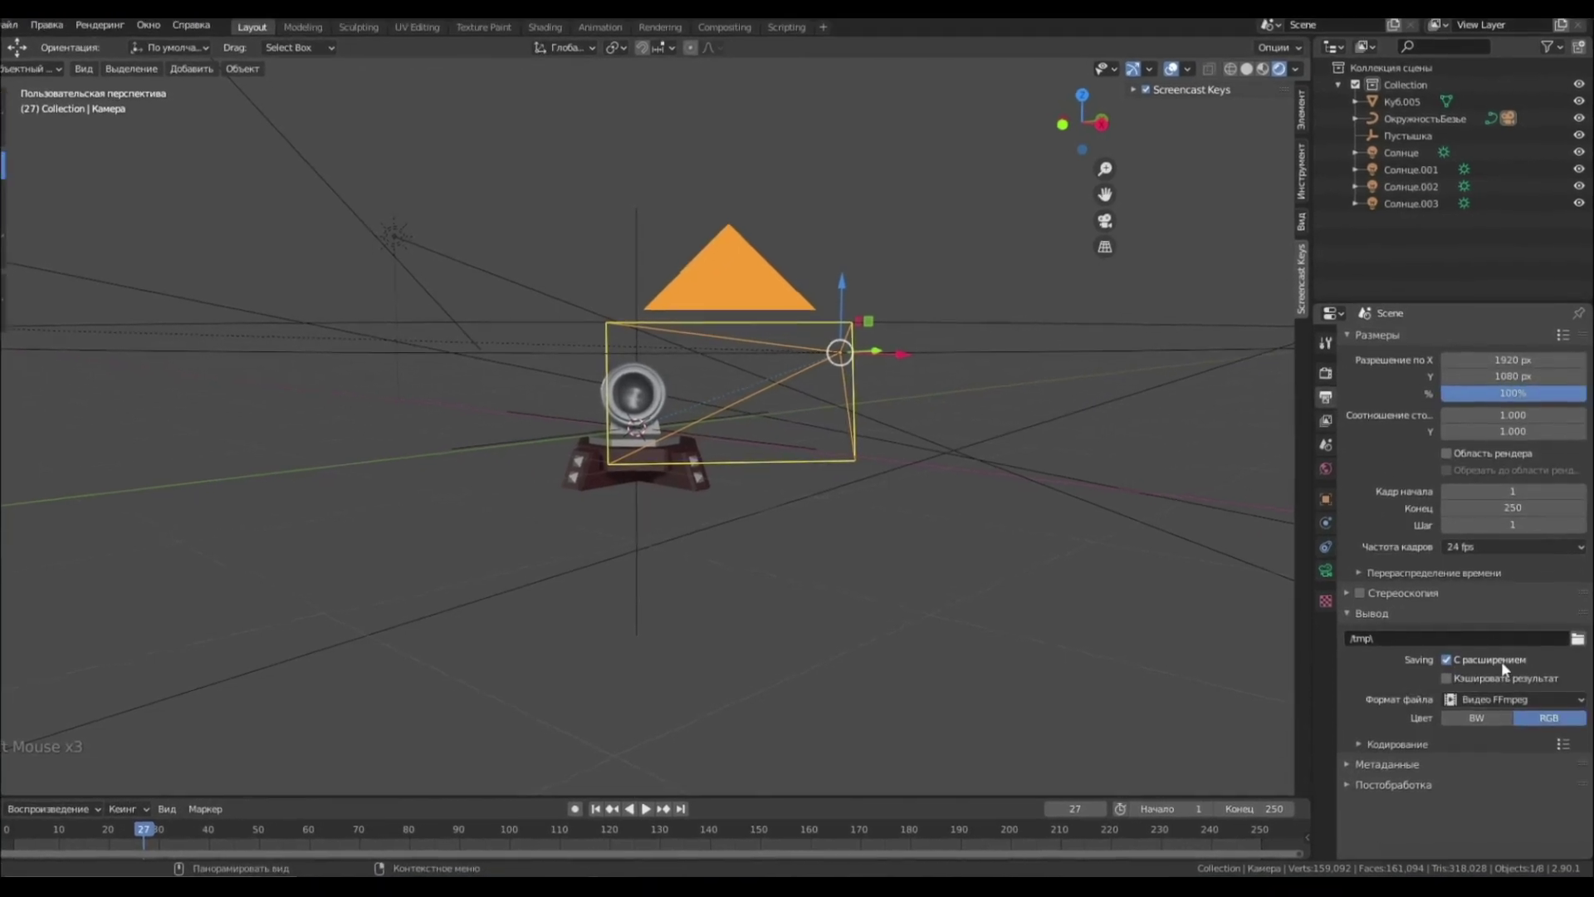